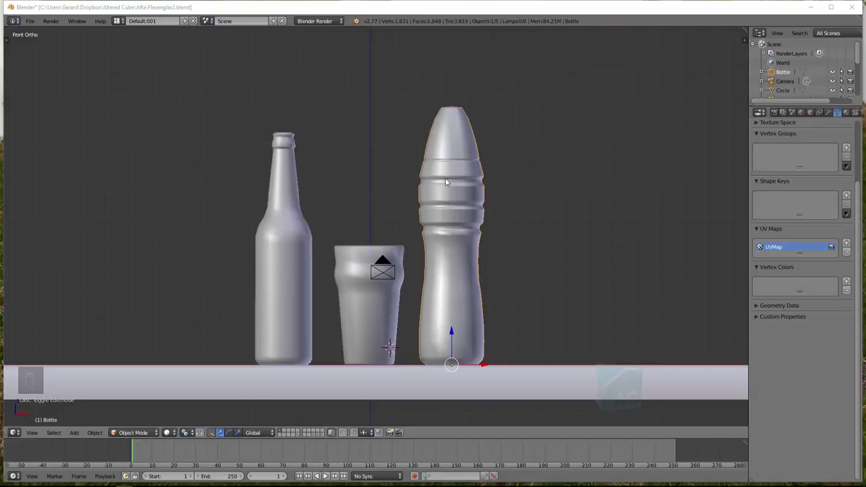
Switch to an unused scene layer so the viewport shows no bottle or glass objects
drag(287, 432, 167, 200)
key(t)
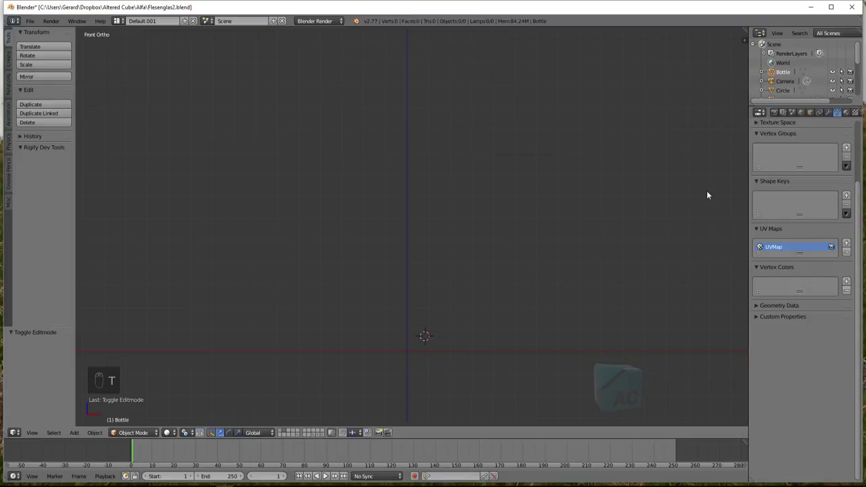
Add shutterstock_90720409.jpg as a background reference image in the front view
key(n)
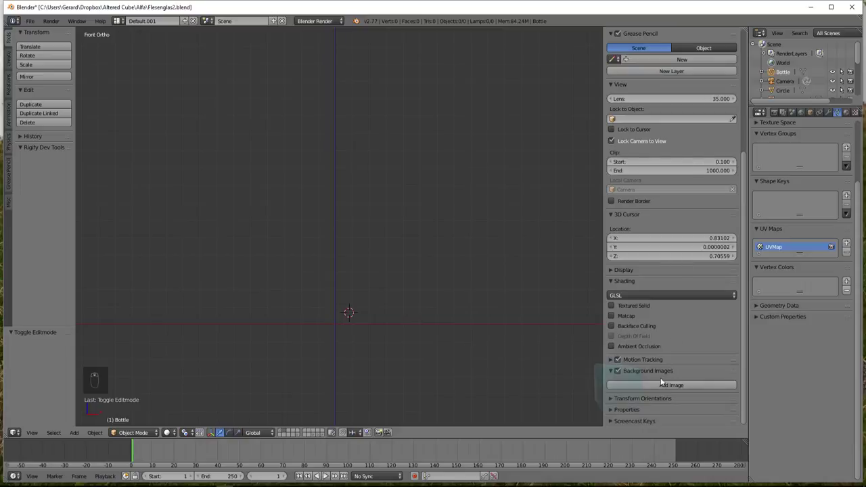
drag(652, 418, 683, 337)
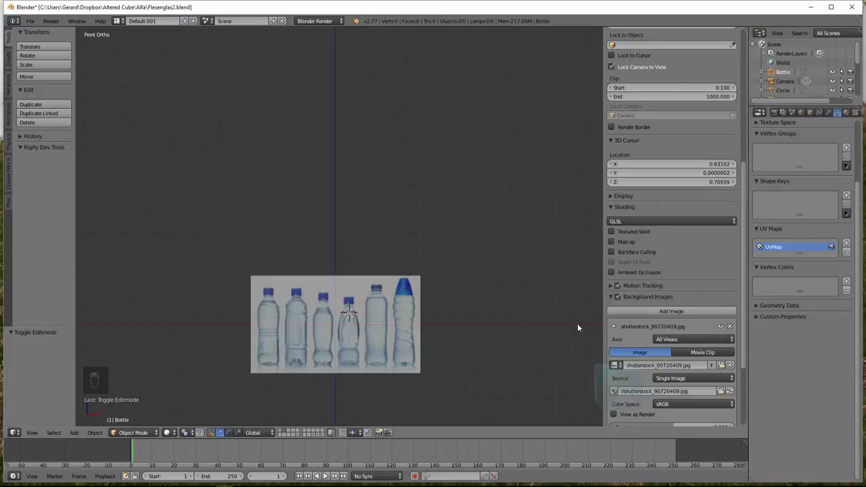
Centre the 3D cursor on the world origin and frame the reference photo in the viewport
drag(451, 309, 313, 260)
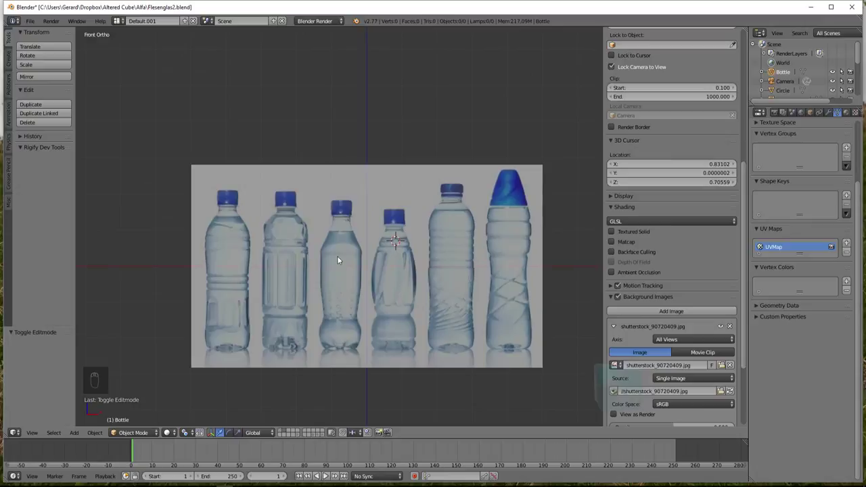
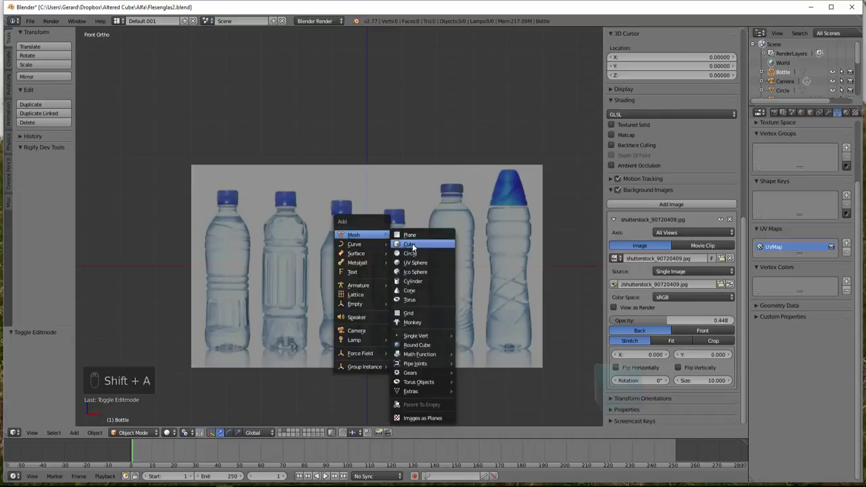
middle_click(394, 244)
drag(417, 288, 369, 237)
drag(370, 237, 369, 237)
drag(369, 237, 575, 322)
drag(314, 214, 334, 202)
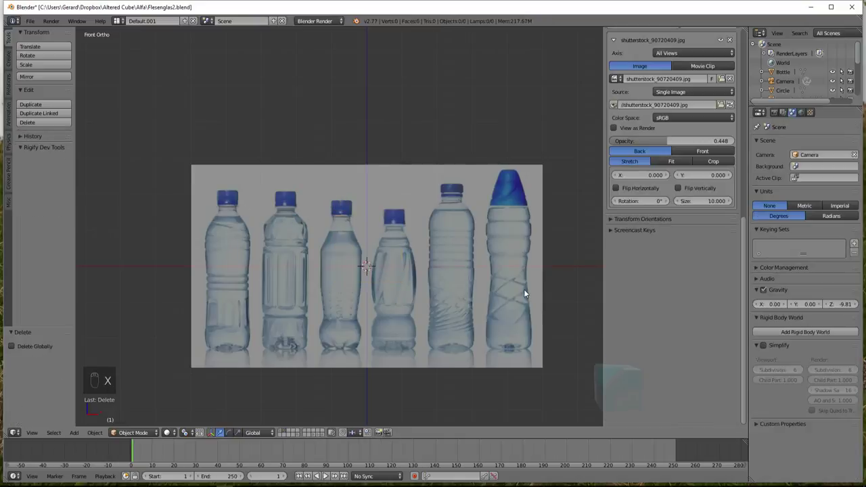
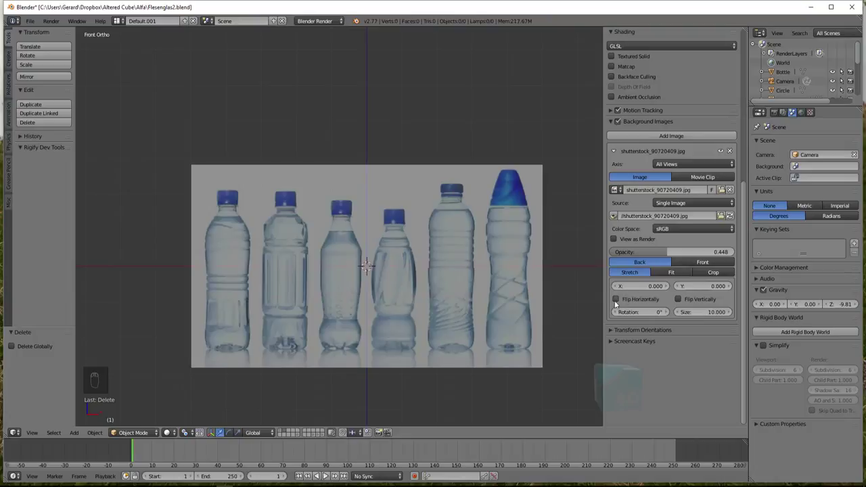
Try the background image Size slider, then reset it to 10 with X offset 3.960
drag(621, 301, 677, 301)
drag(680, 301, 641, 315)
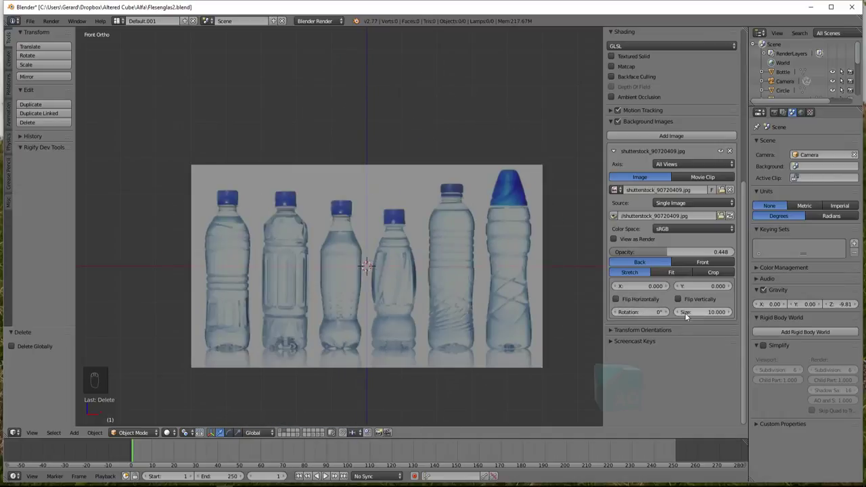
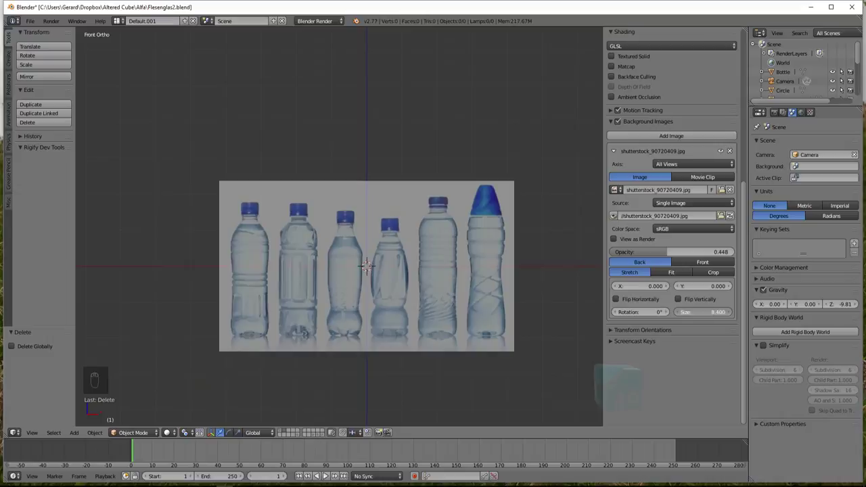
drag(709, 313, 672, 324)
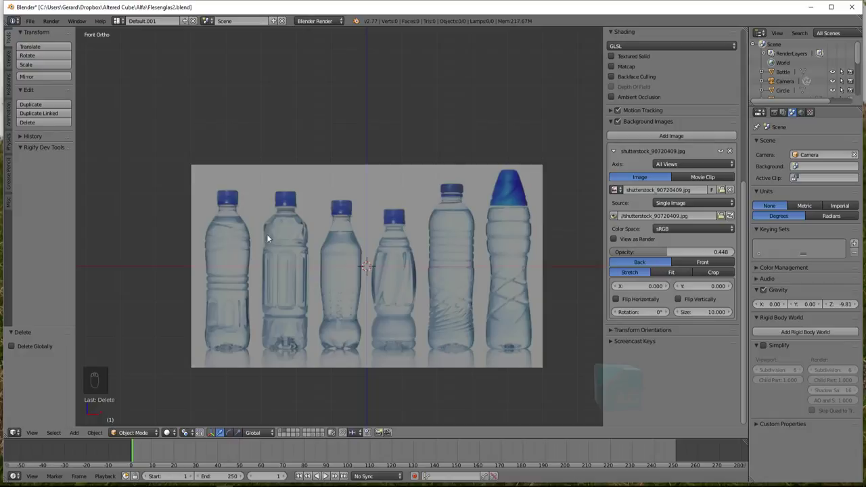
Set the image Y offset to 4.220 so the leftmost bottle base sits on the origin, and hide the side panels
drag(639, 289, 401, 266)
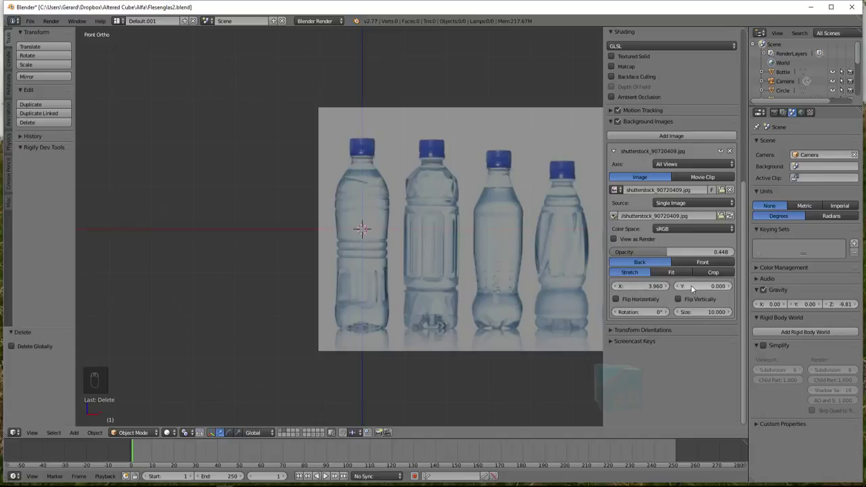
drag(693, 289, 395, 367)
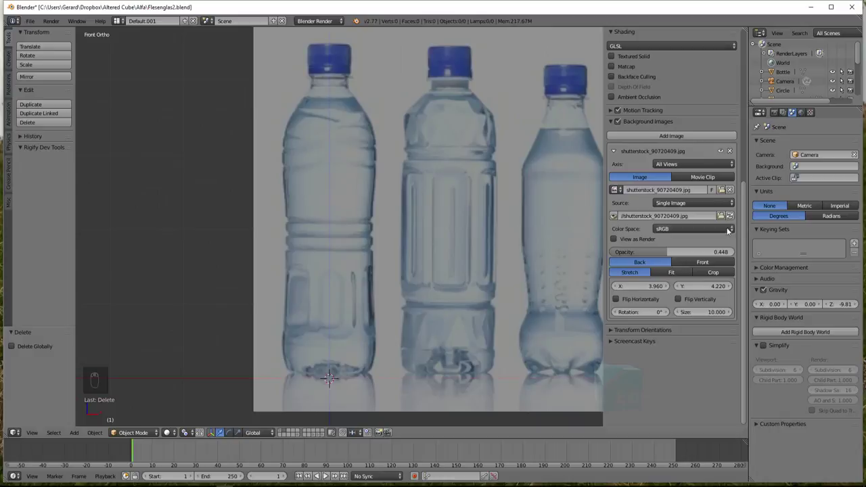
key(n)
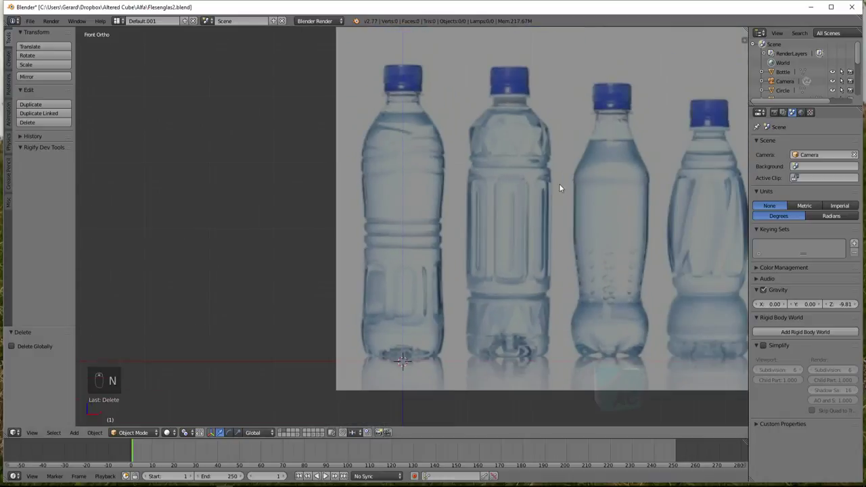
key(t)
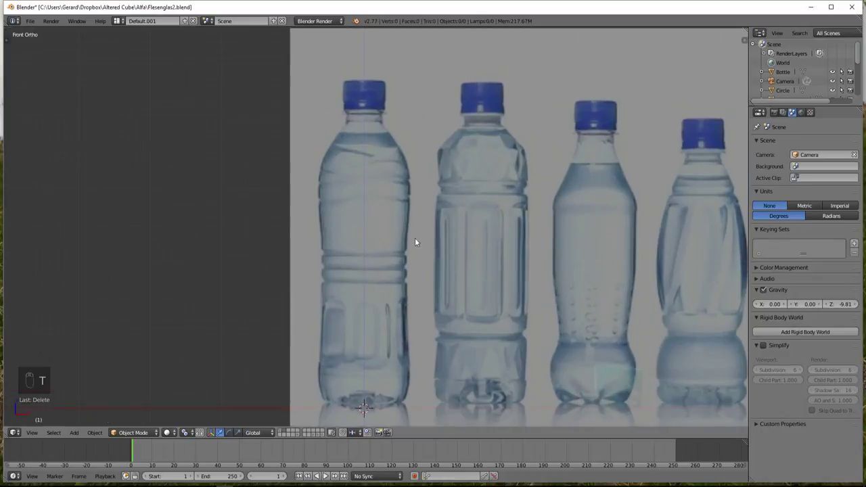
Check the Shift+A Mesh menu for Single Vert, then open User Preferences > Add-ons
drag(431, 202, 415, 268)
key(shift+a)
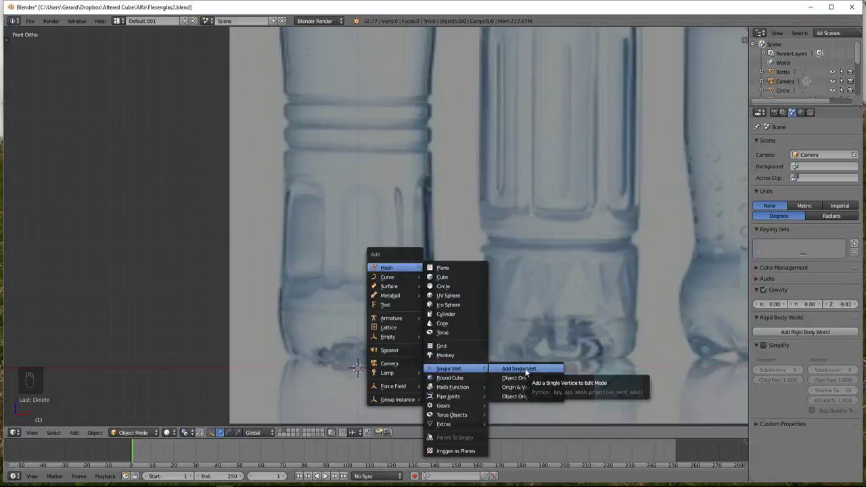
drag(33, 21, 147, 24)
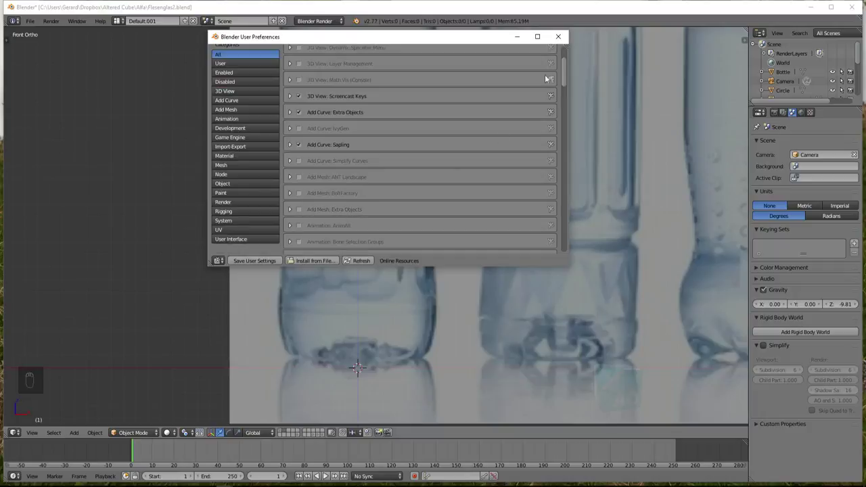
Enable the Add Mesh: Extra Objects add-on and close the preferences window
key(shift+a)
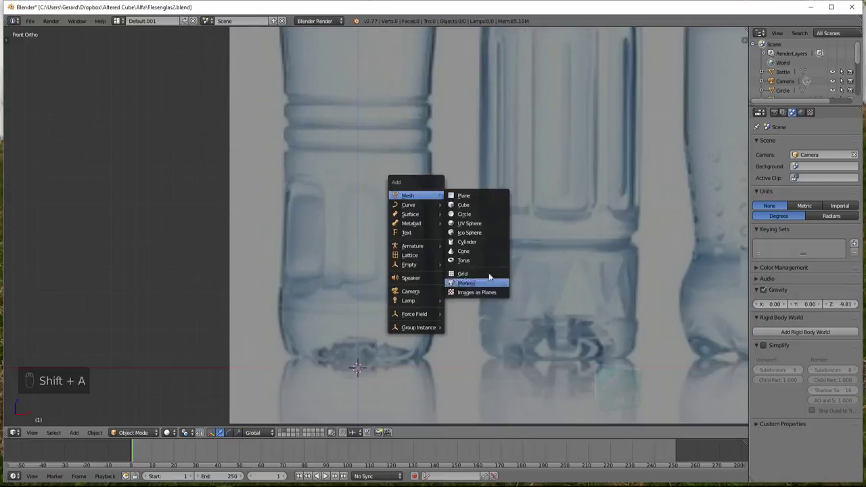
drag(35, 19, 352, 29)
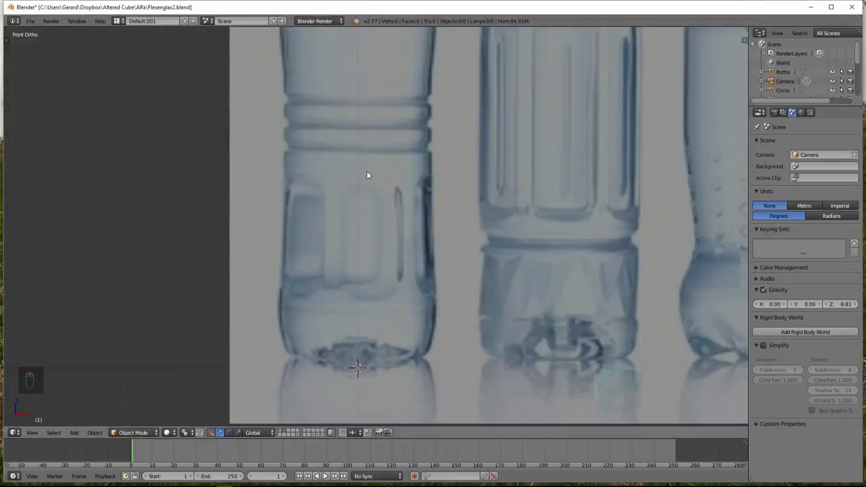
Add a Single Vert mesh and grab it onto the leftmost bottle's base at the origin
key(shift+a)
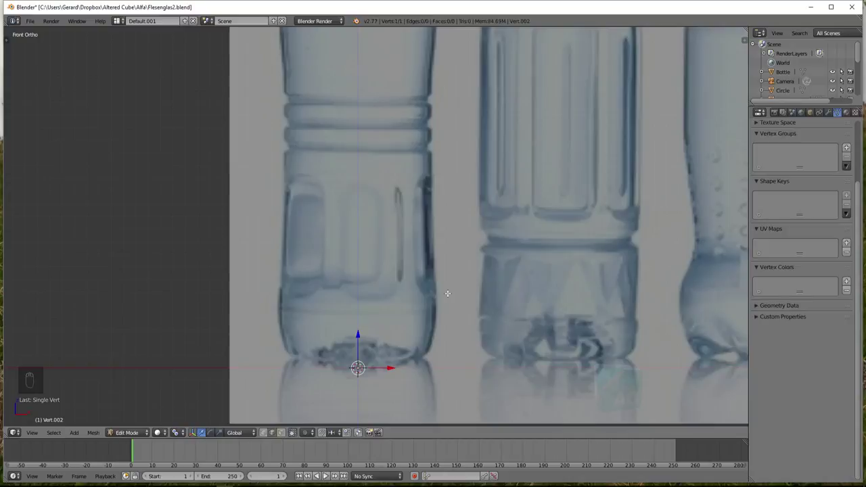
key(g)
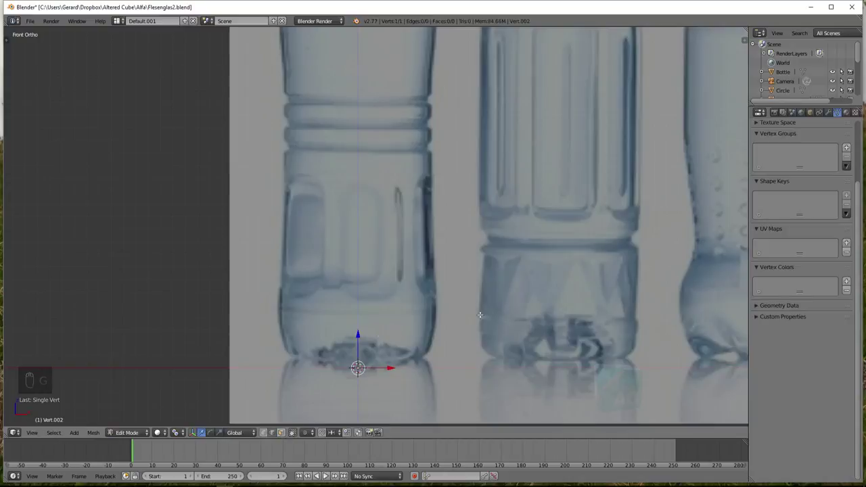
key(g)
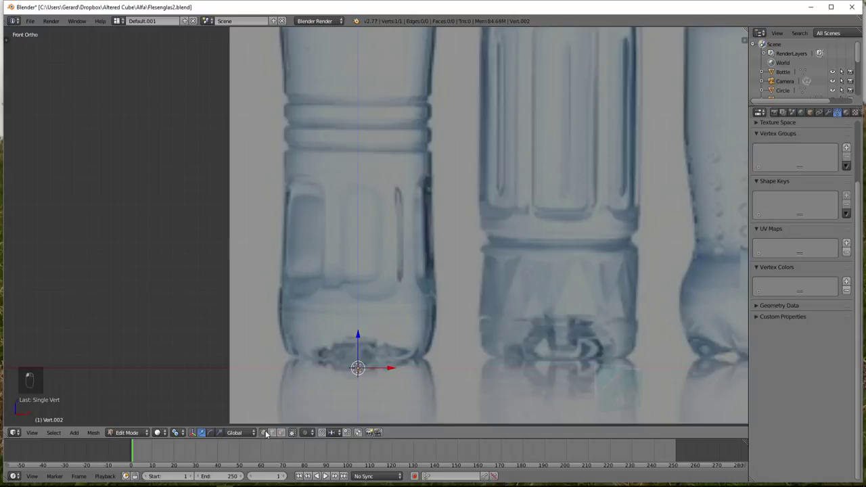
key(g)
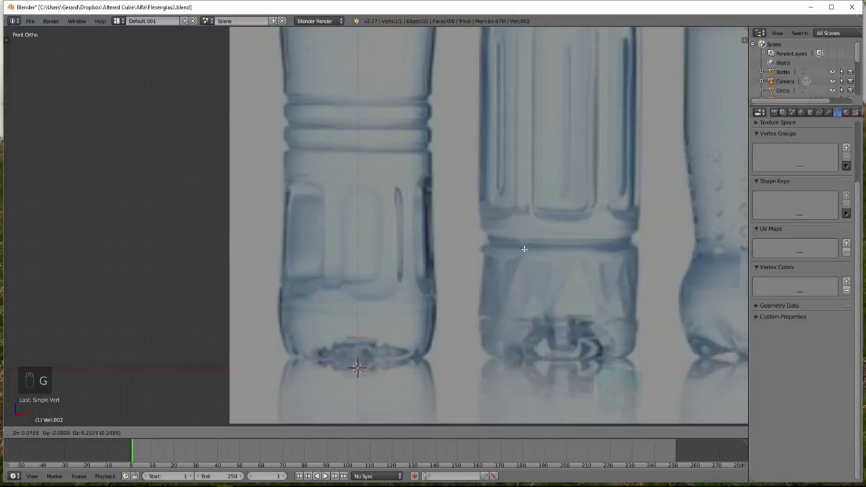
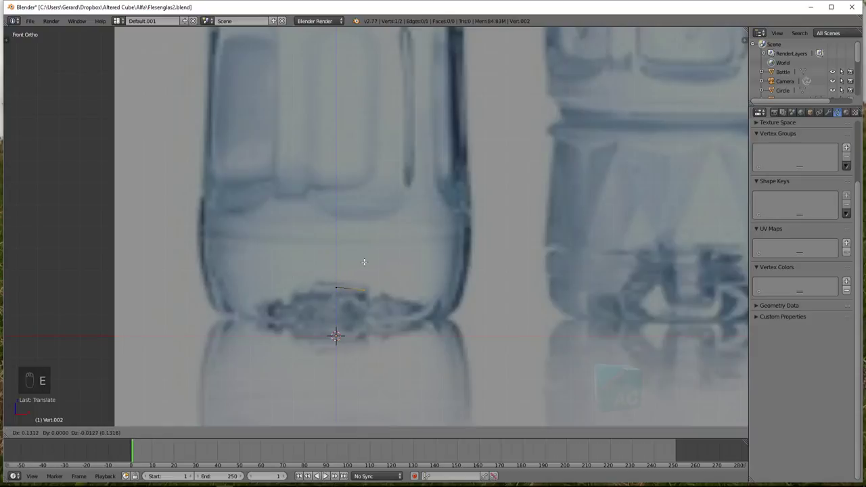
Extrude vertices around the base curve and bottom corner, starting up the bottle's right side
key(e)
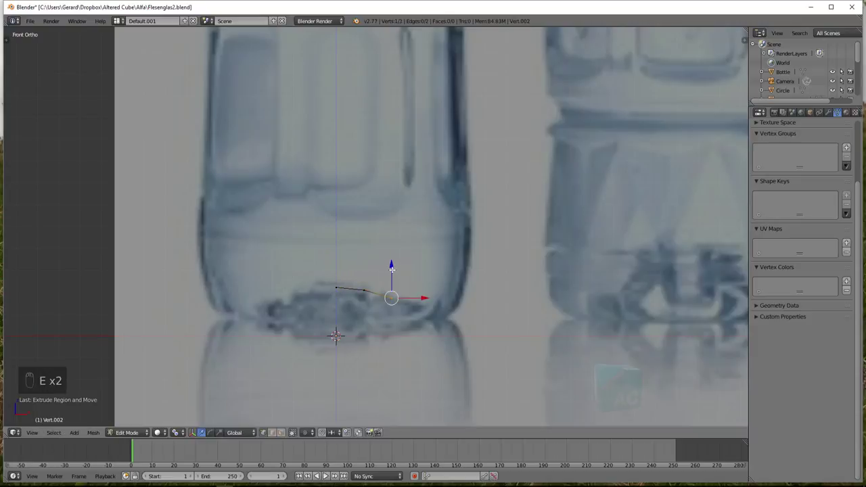
key(e)
key(e)
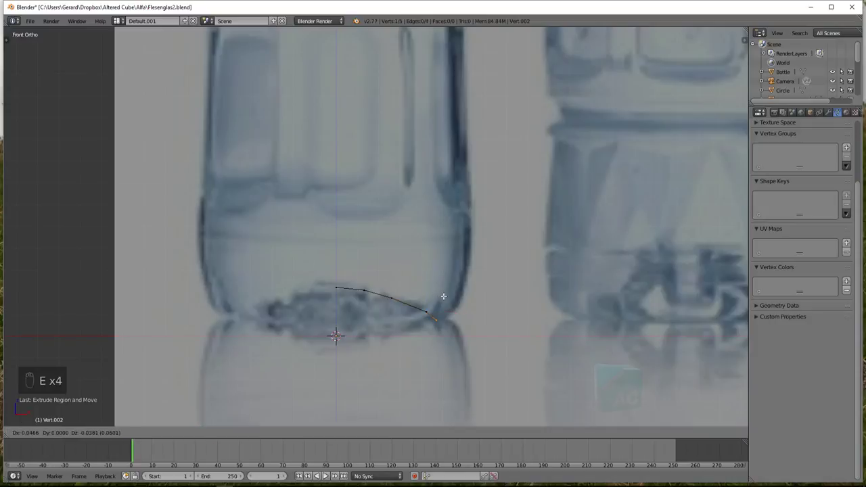
key(e)
key(e)
key(e)
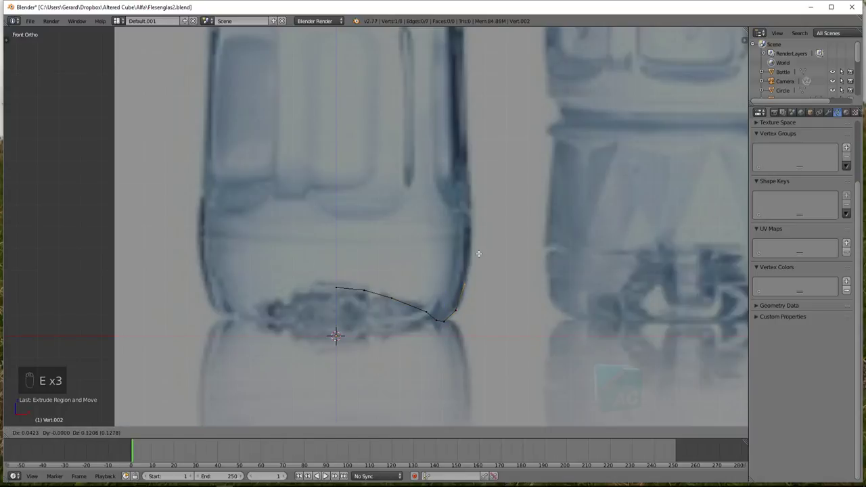
key(e)
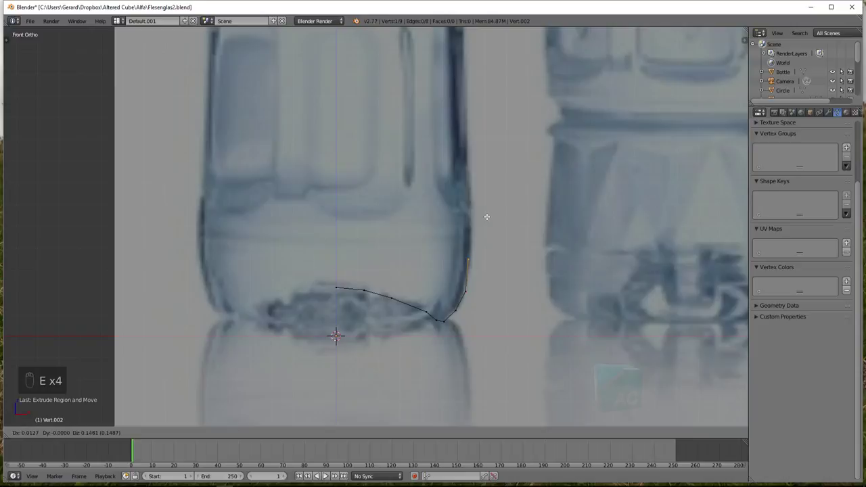
key(e)
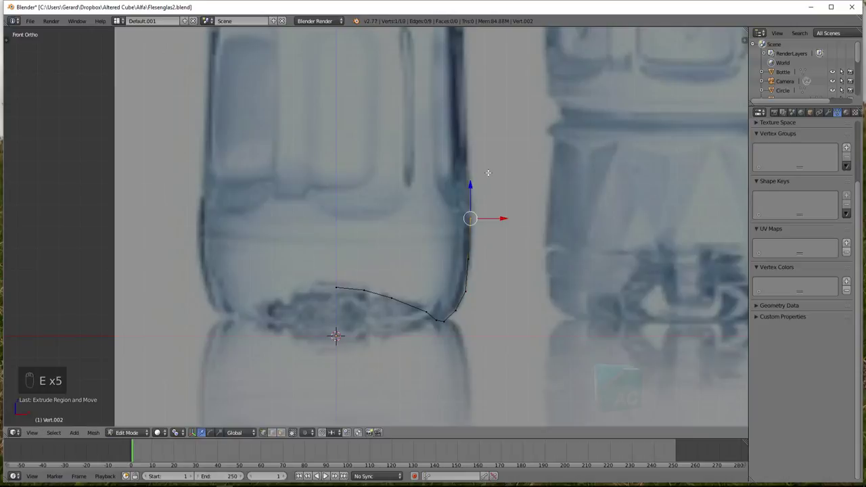
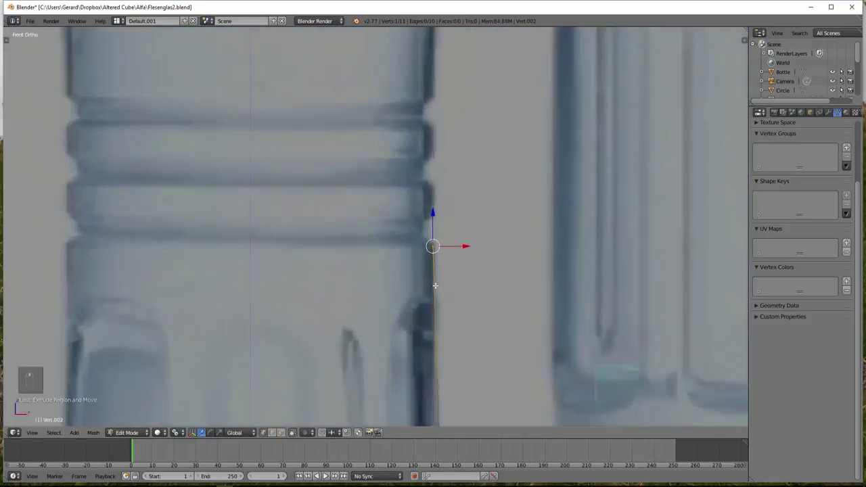
Extrude vertices following the ridged rings and grooves up to the last ring
key(e)
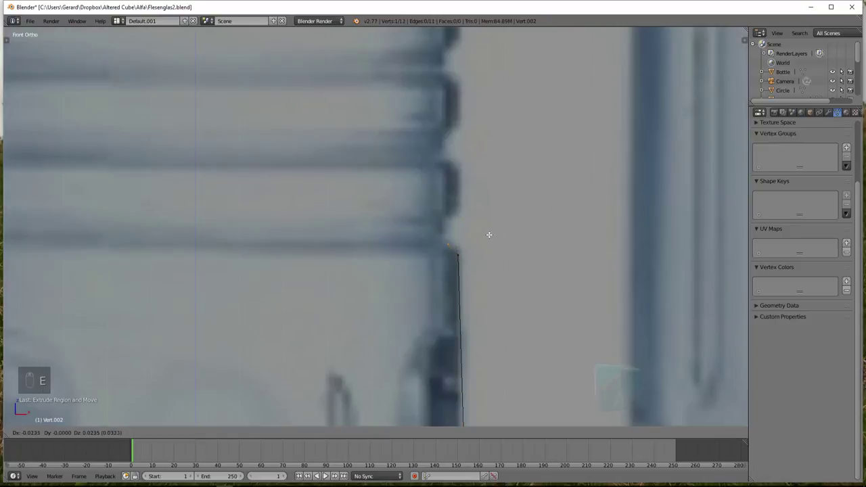
key(e)
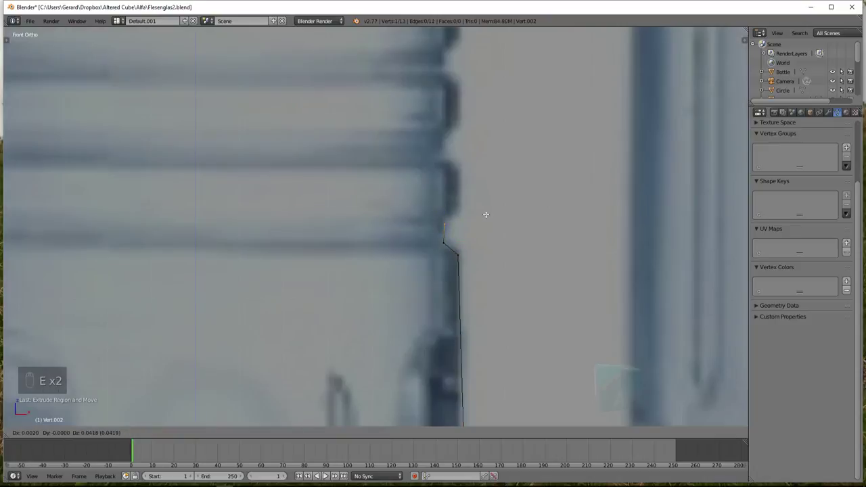
key(e)
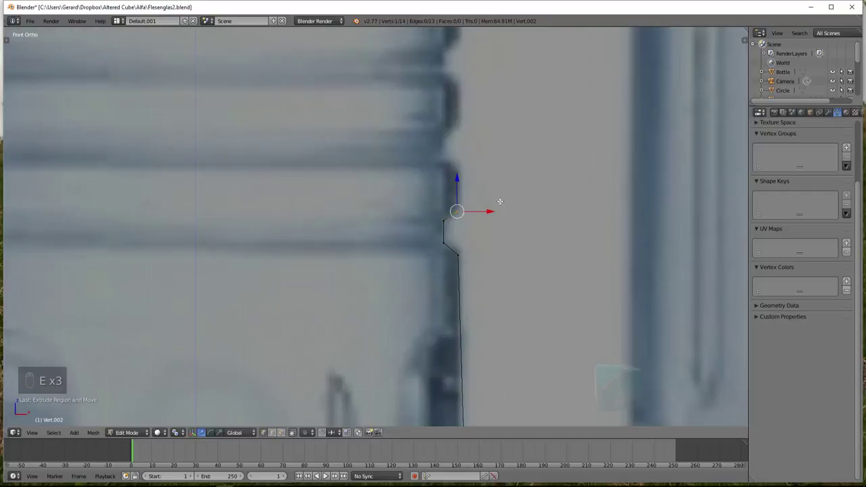
key(e)
key(e)
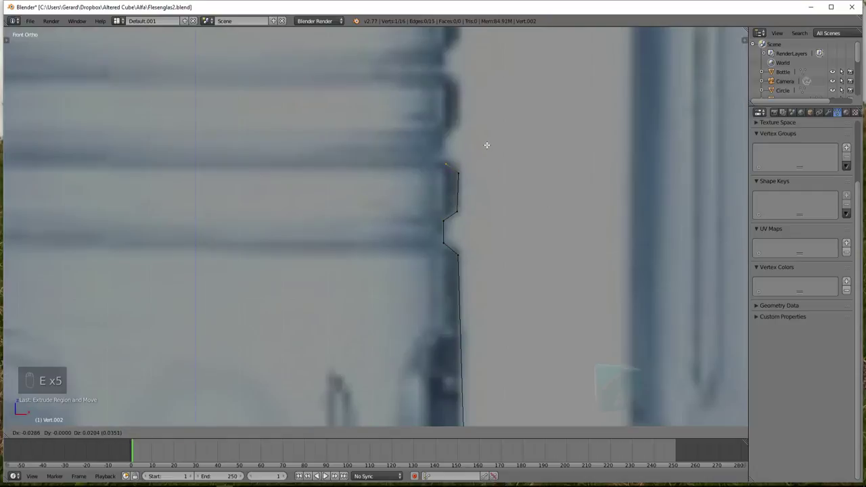
key(e)
key(e)
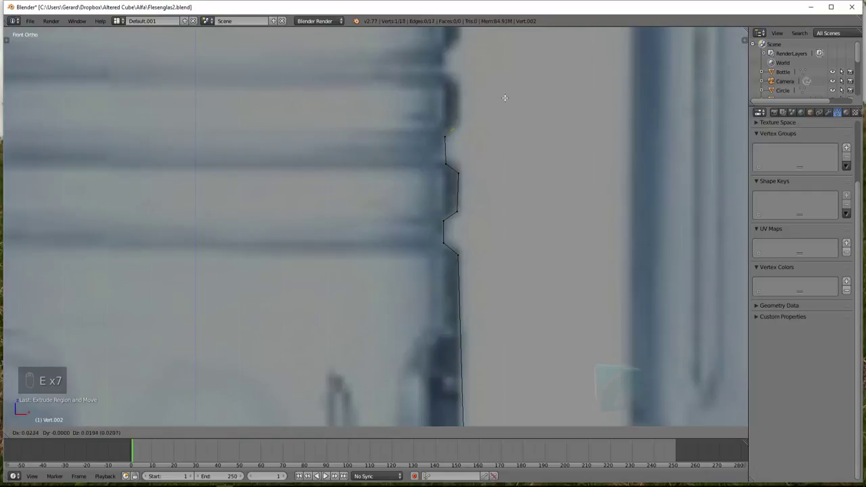
key(e)
key(e)
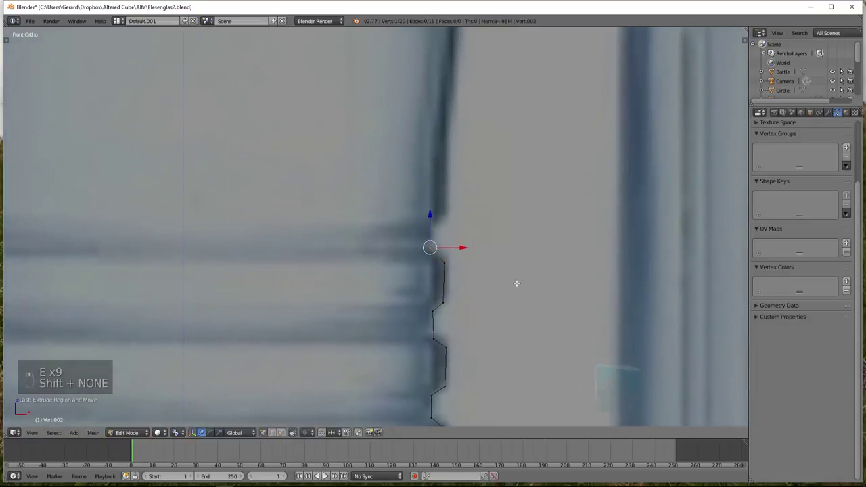
key(e)
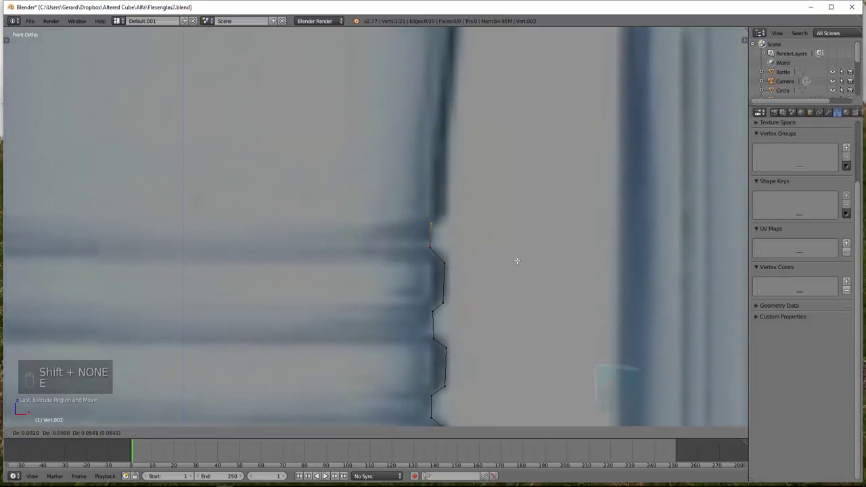
Extrude vertices up the upper body and along the shoulder curve to the neck
key(e)
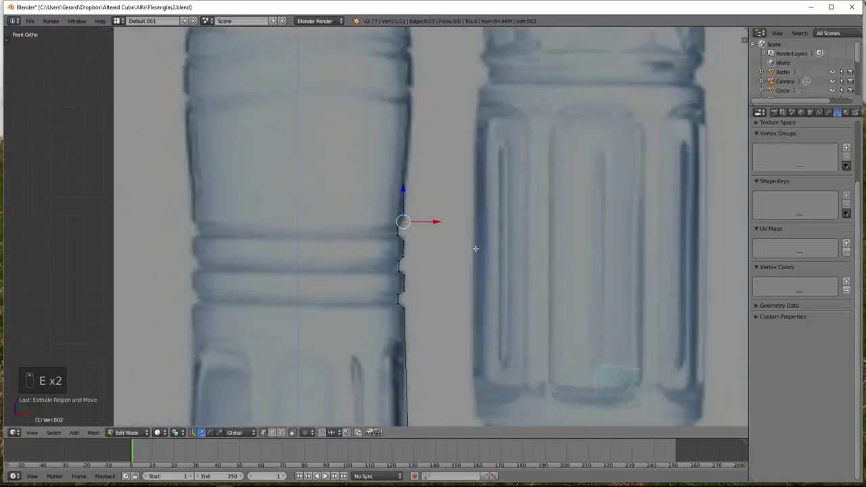
key(e)
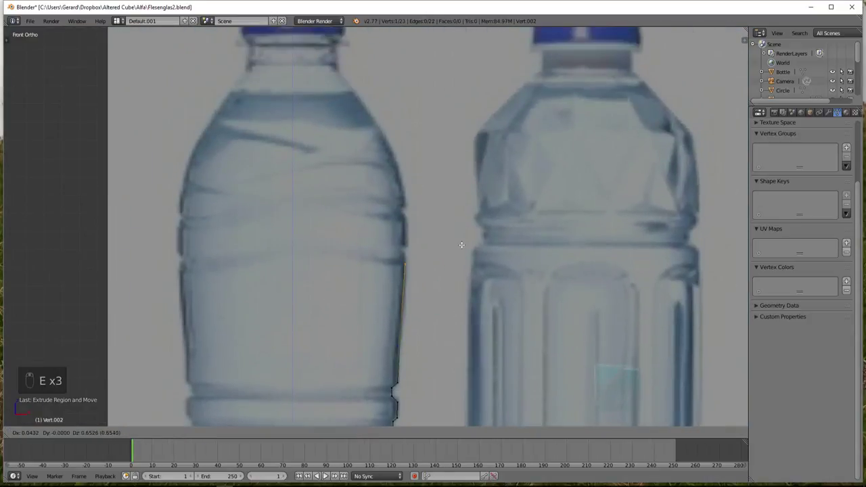
key(e)
key(e)
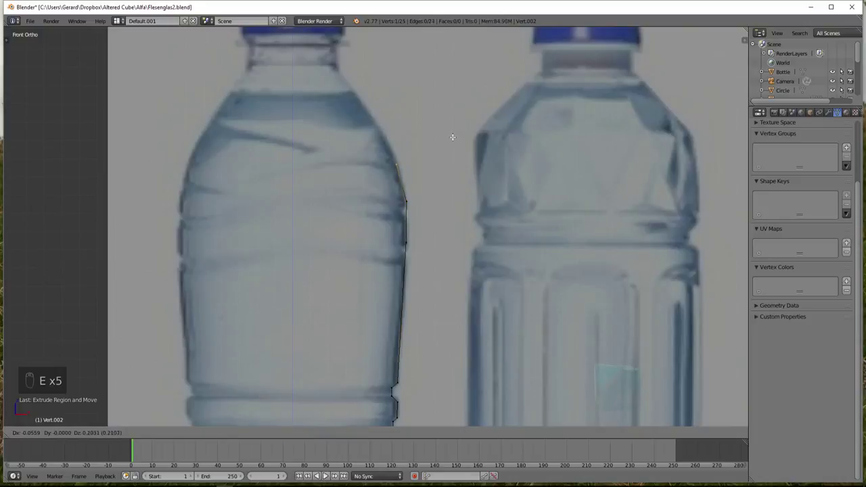
key(e)
key(e)
key(e)
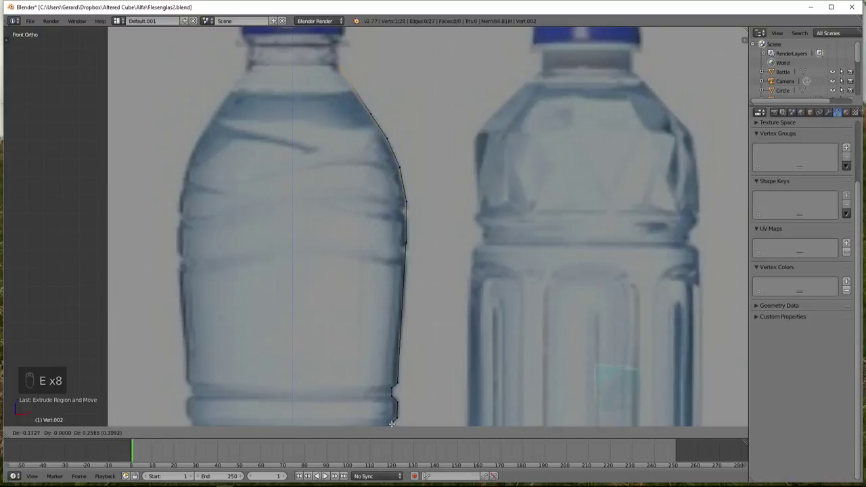
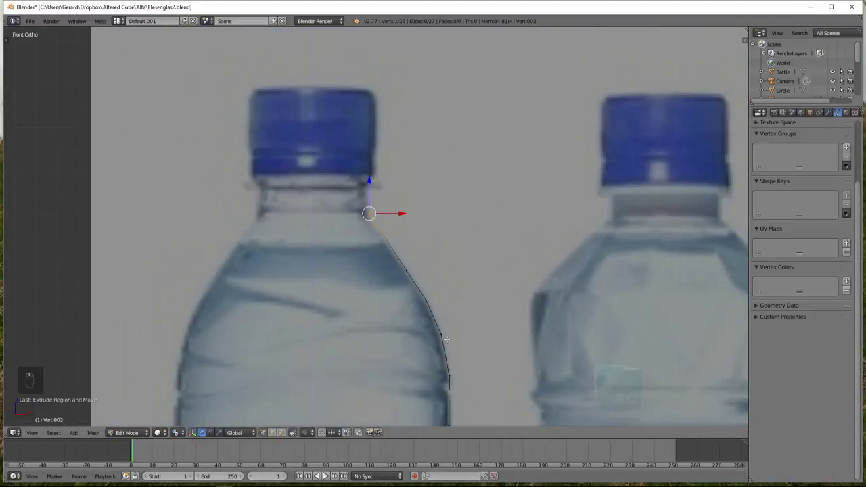
key(e)
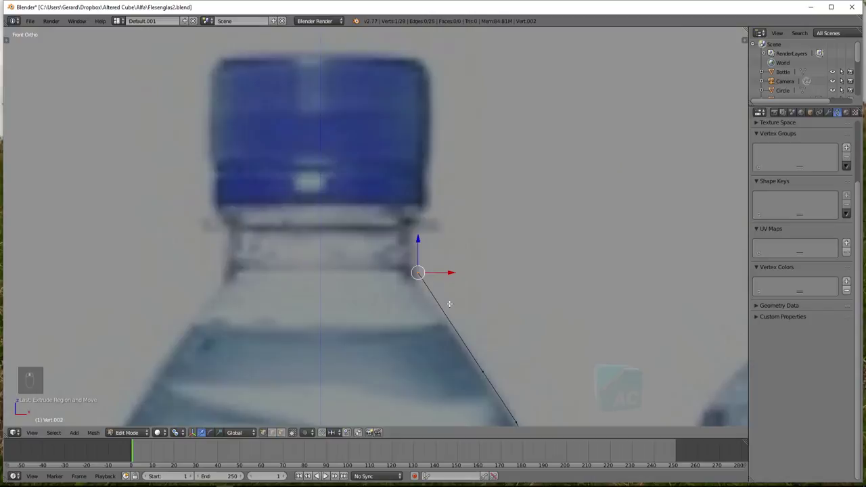
Undo a misplaced vertex, reposition, then extrude up the neck and horizontally across the cap top
key(e)
key(ctrl+z)
key(ctrl+z)
key(g)
key(g)
key(e)
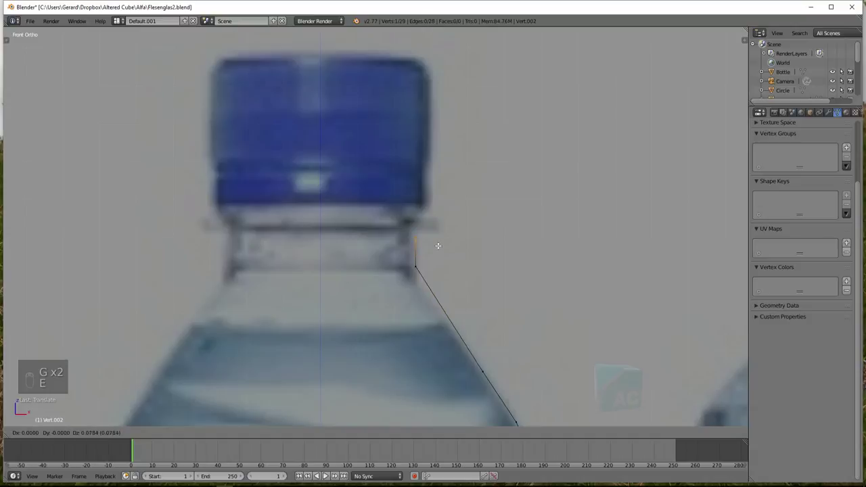
key(e)
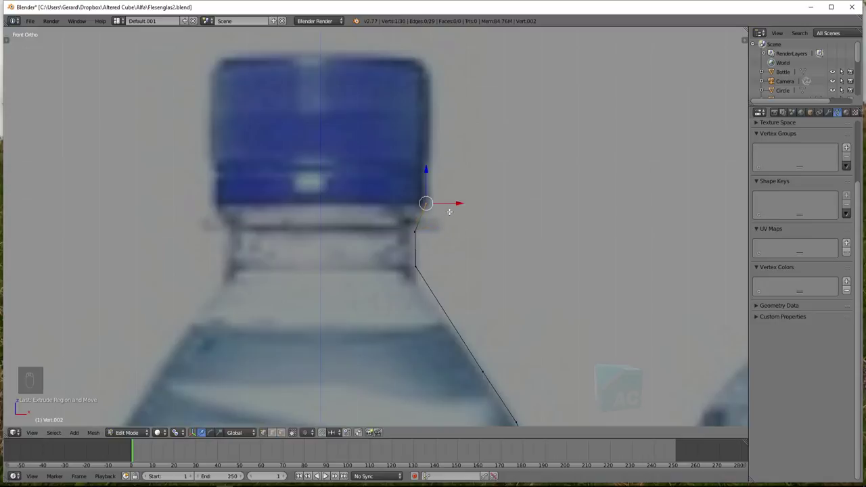
key(e)
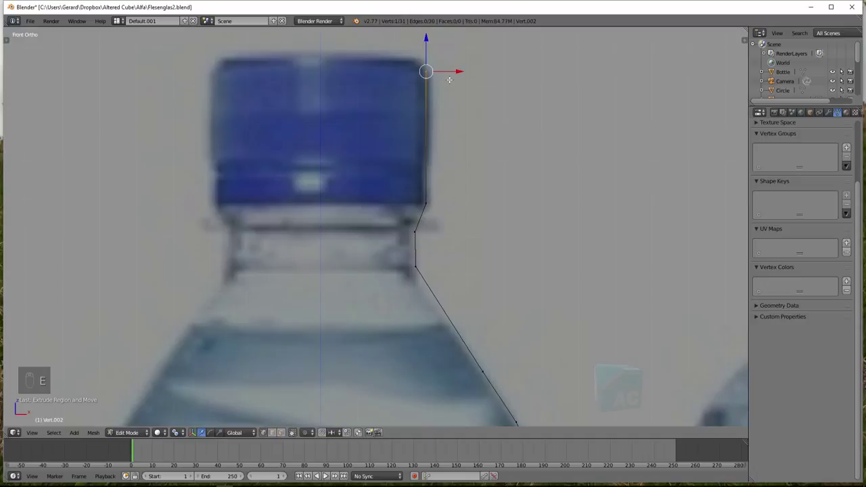
key(e)
key(e)
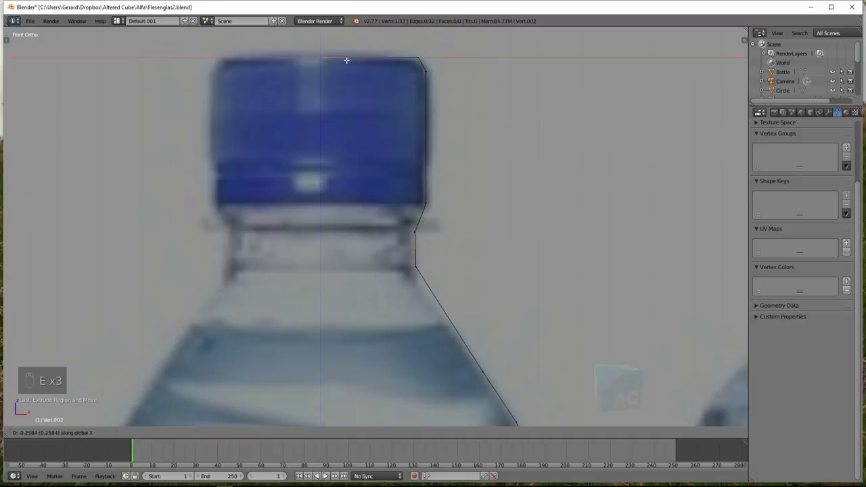
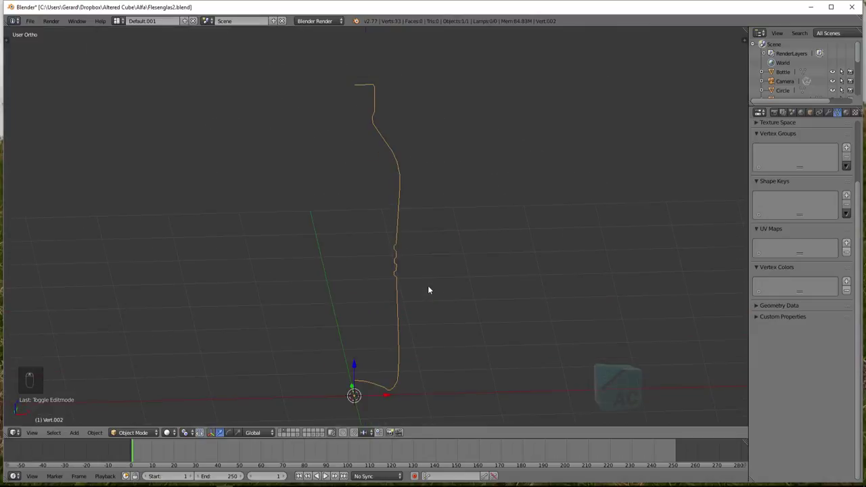
Move the base corner vertices so the profile curves smoothly into the bottle bottom
key(KP_1)
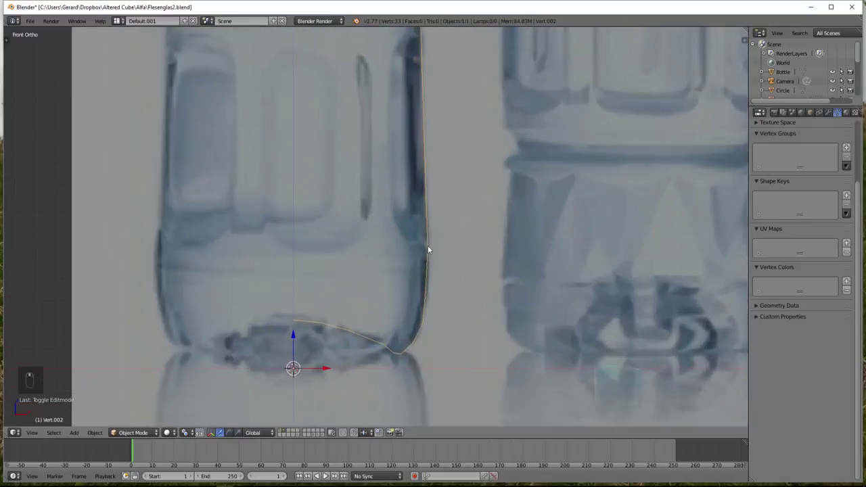
key(Tab)
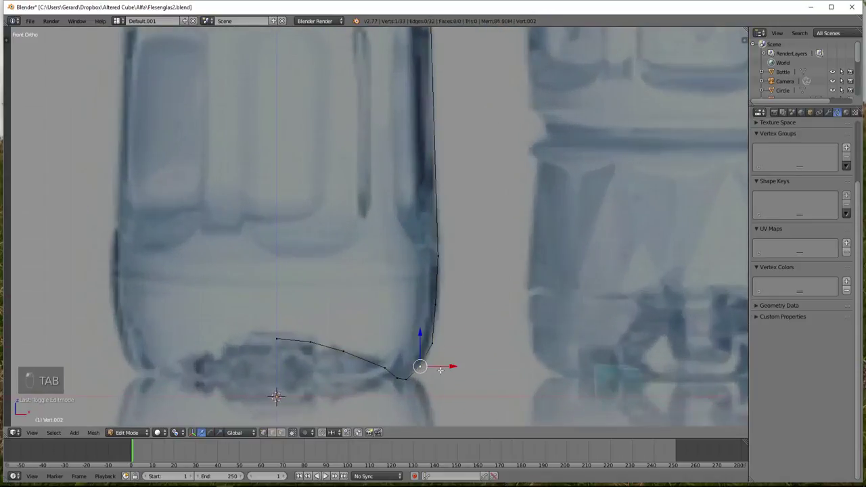
key(g)
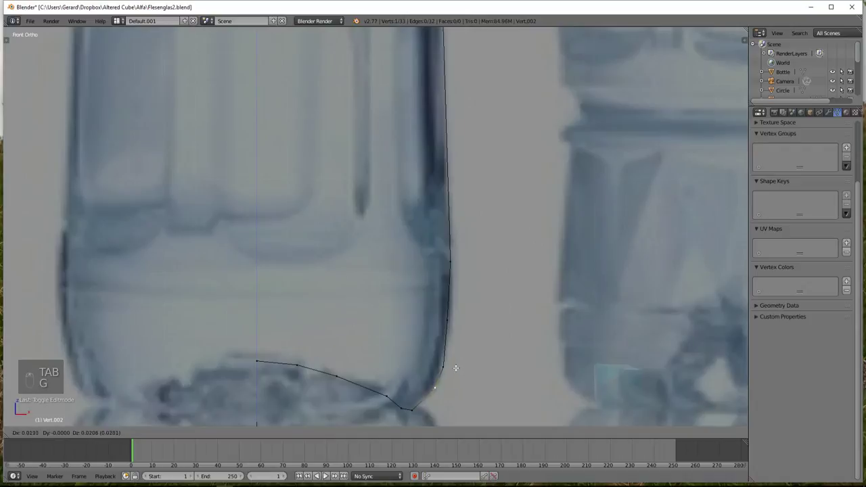
key(g)
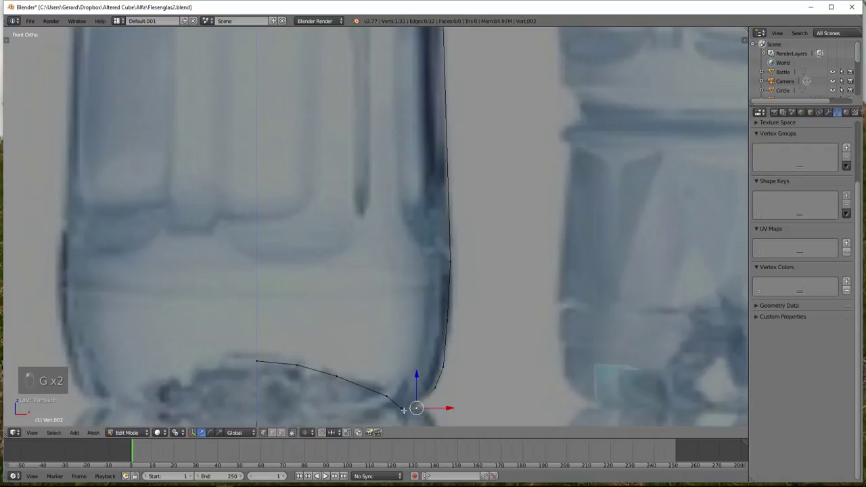
key(g)
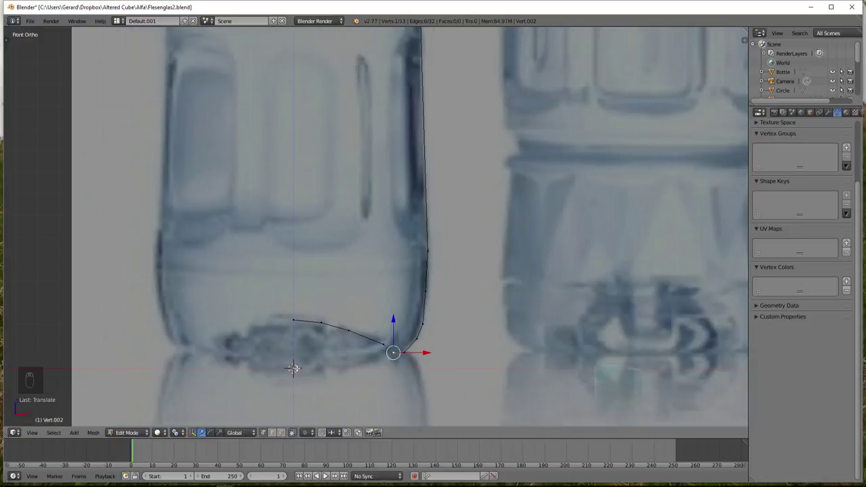
key(a)
key(b)
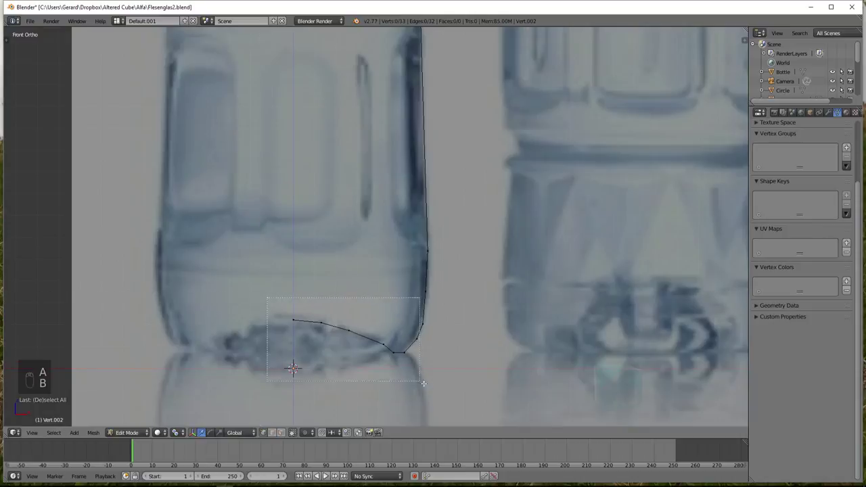
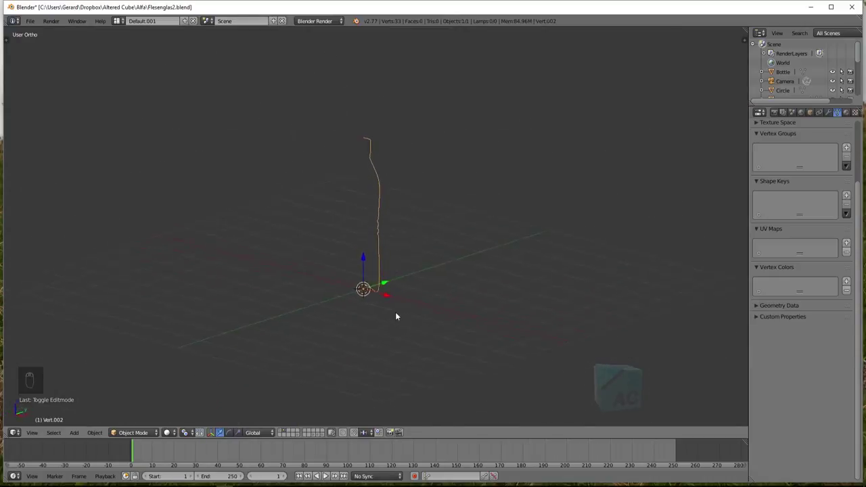
Add a Screw modifier to the 33-vertex profile with 360° angle and Smooth Shading
drag(479, 318, 457, 341)
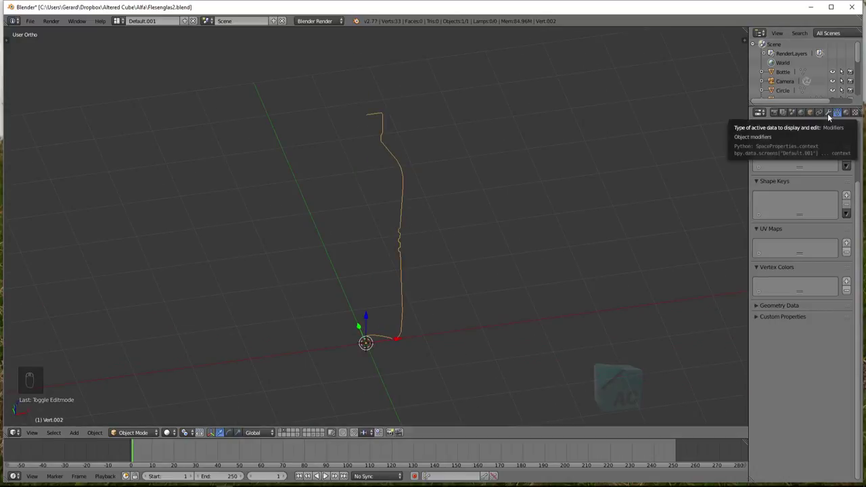
drag(831, 115, 830, 115)
drag(830, 116, 684, 152)
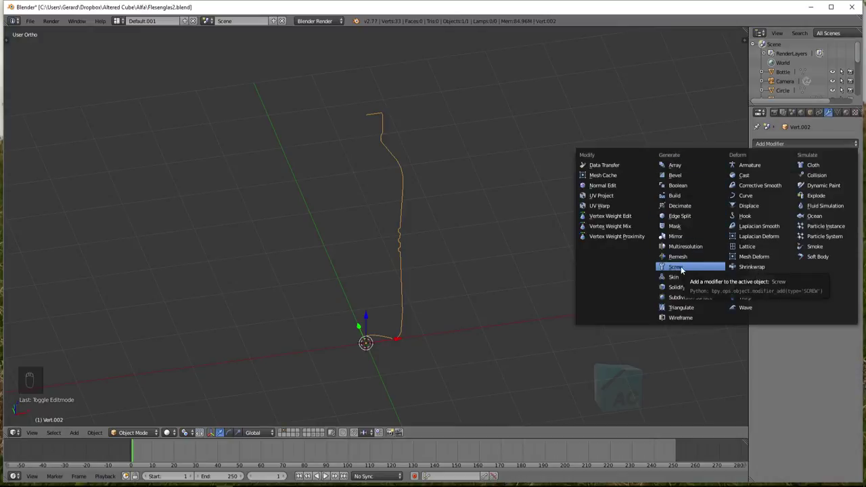
drag(529, 296, 528, 254)
Check the revolved shape from the front and go back into the profile's vertices
key(KP_1)
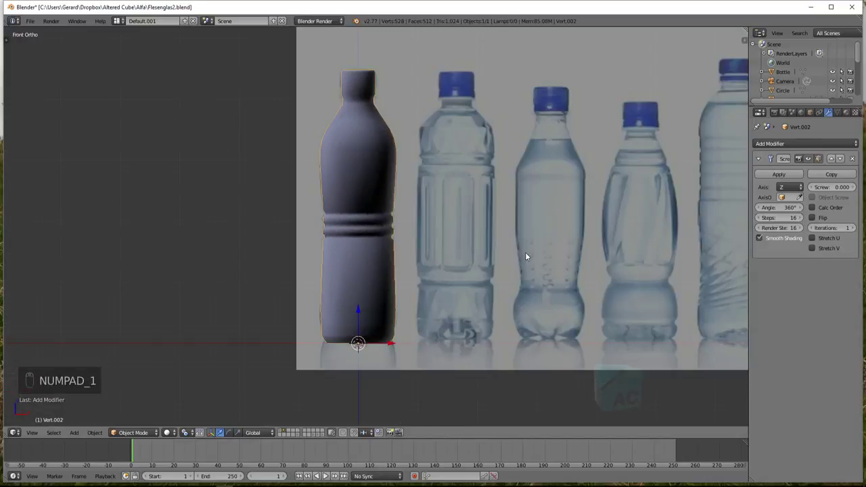
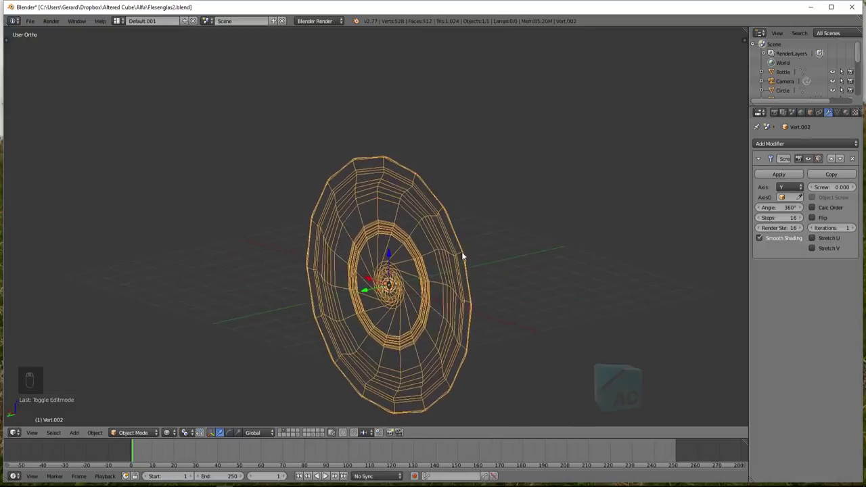
key(Tab)
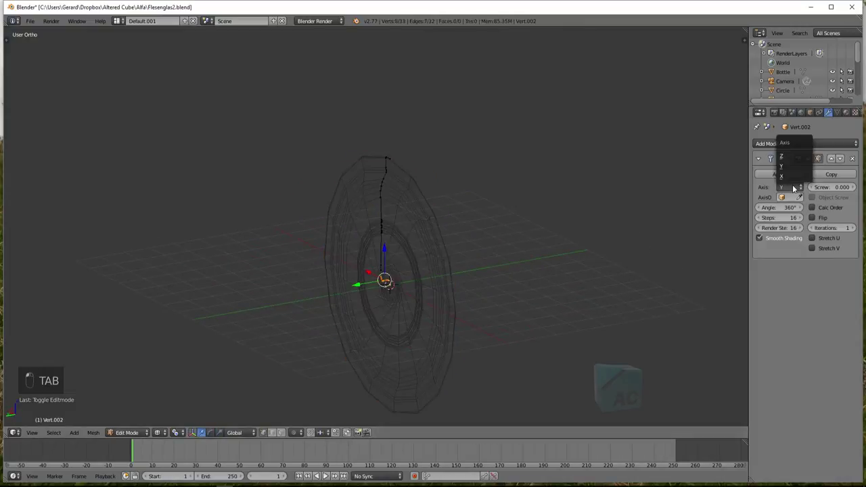
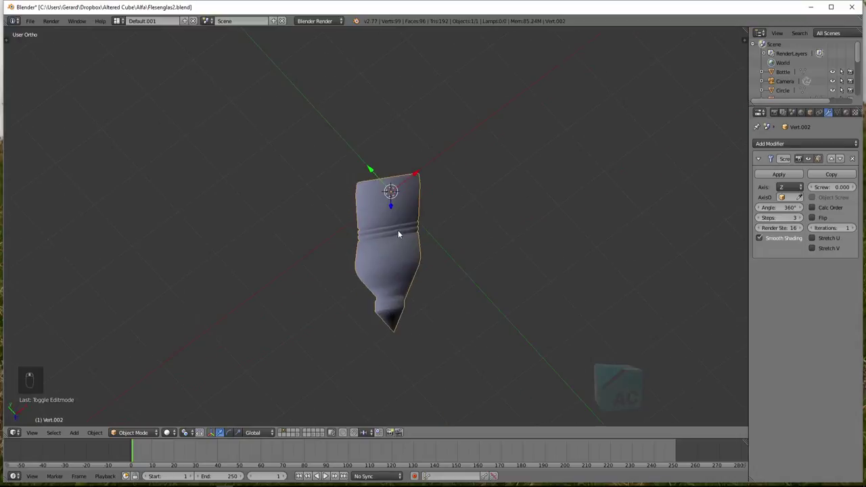
Raise the Screw Steps to 16 so the revolved bottle is fully round, inspecting it from all sides
drag(803, 221, 426, 116)
drag(508, 153, 803, 221)
drag(803, 221, 563, 237)
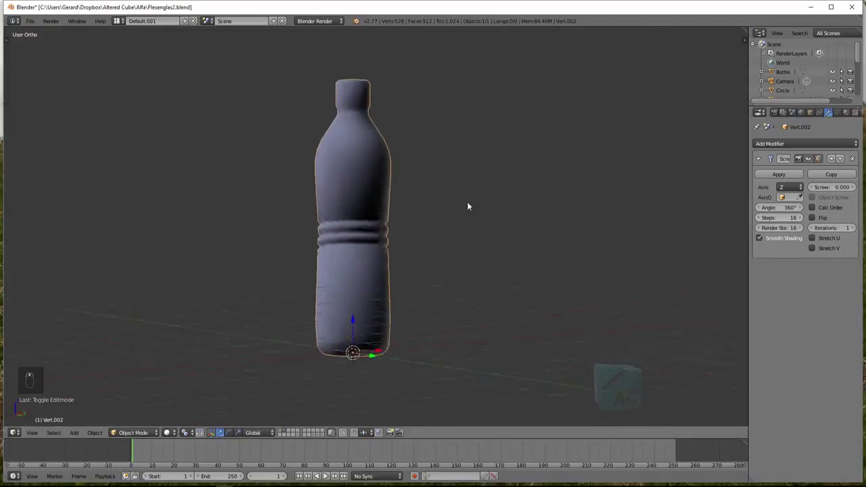
drag(580, 102, 502, 219)
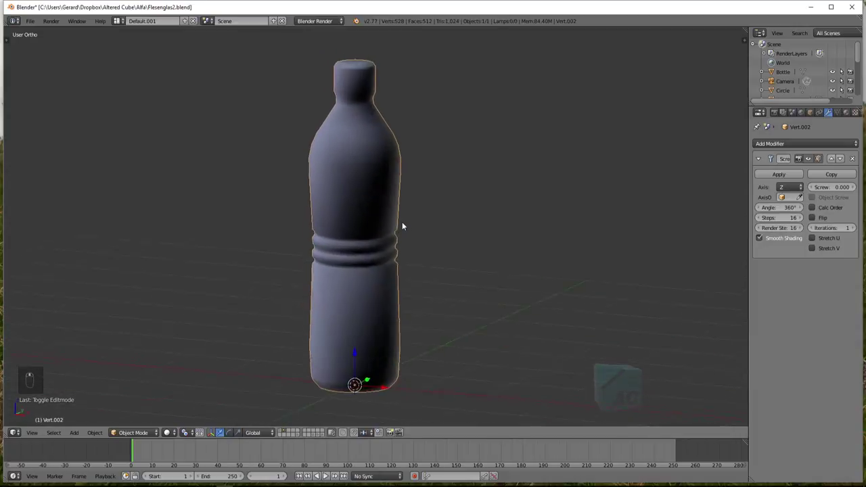
drag(408, 227, 496, 218)
key(Tab)
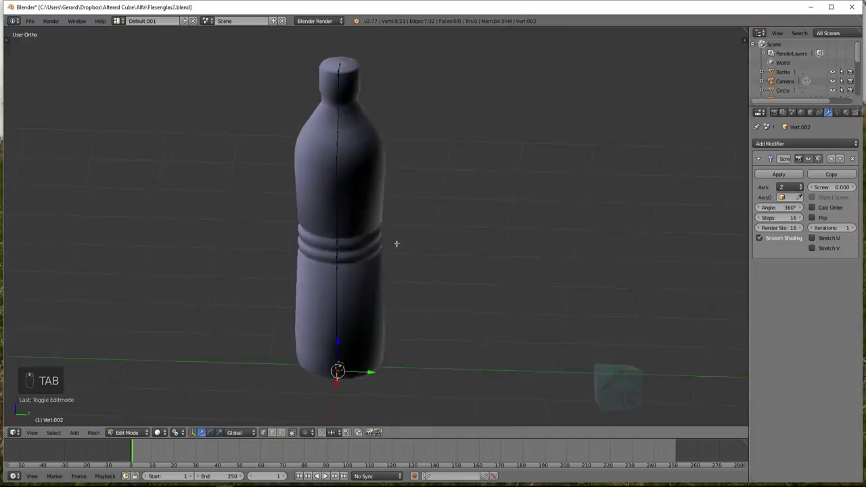
key(Tab)
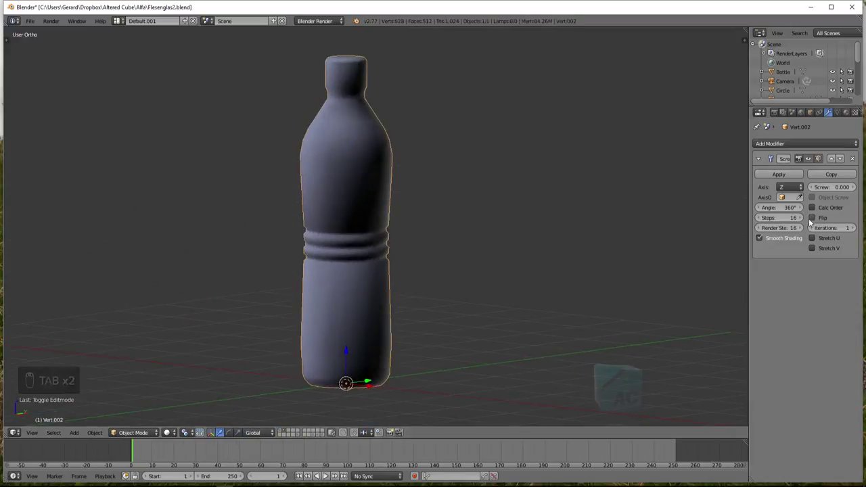
Enable Flip on the Screw modifier so the bottle surface shades evenly light grey
click(816, 219)
drag(471, 238, 672, 163)
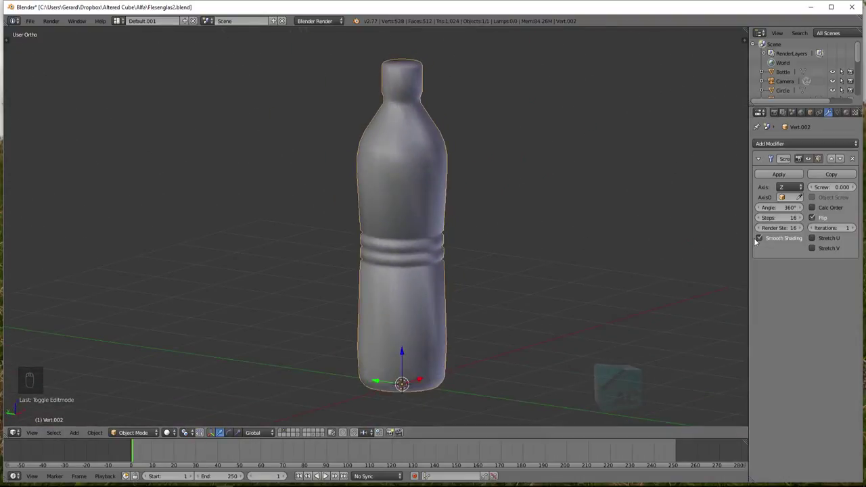
drag(763, 242, 594, 220)
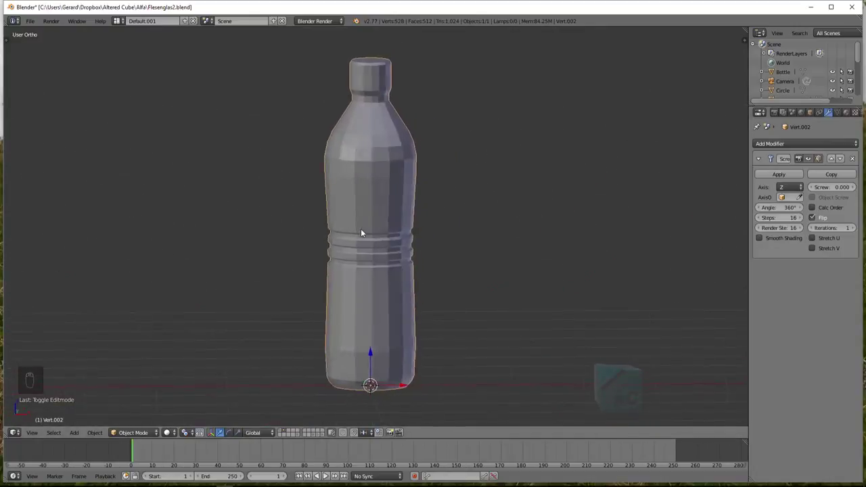
drag(762, 237, 523, 259)
middle_click(523, 258)
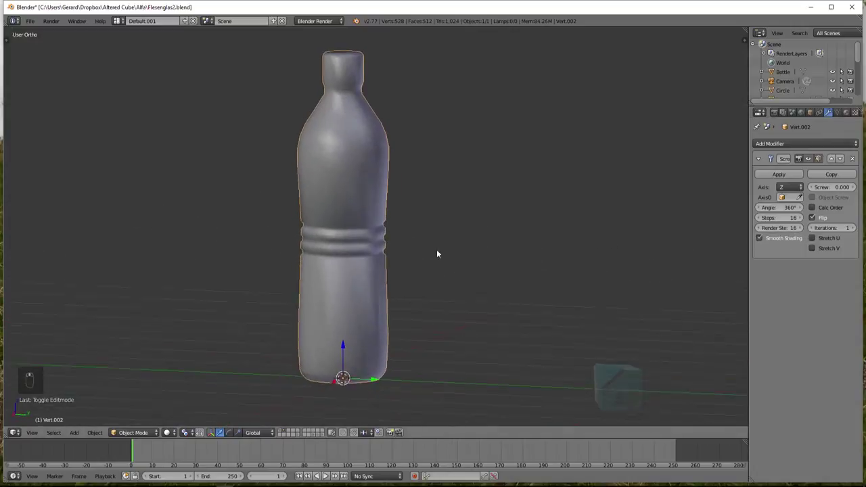
drag(456, 242, 464, 213)
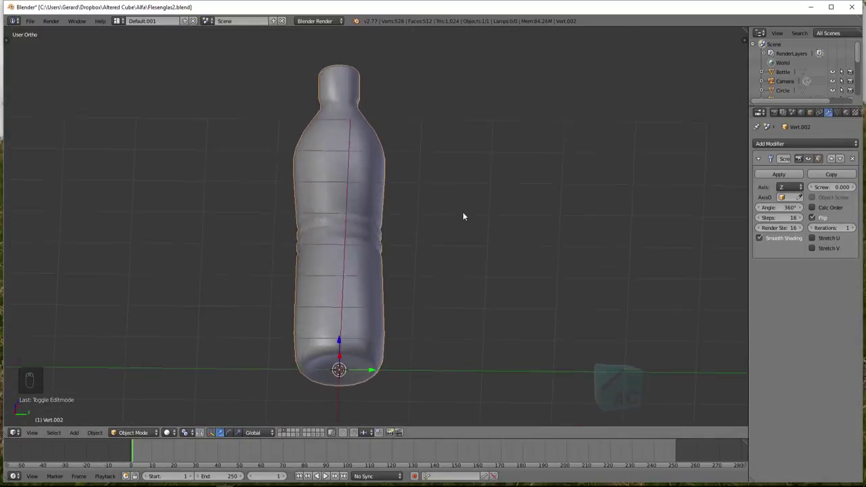
Compare the bottle with the reference in front view and apply the Screw modifier into real mesh
key(KP_1)
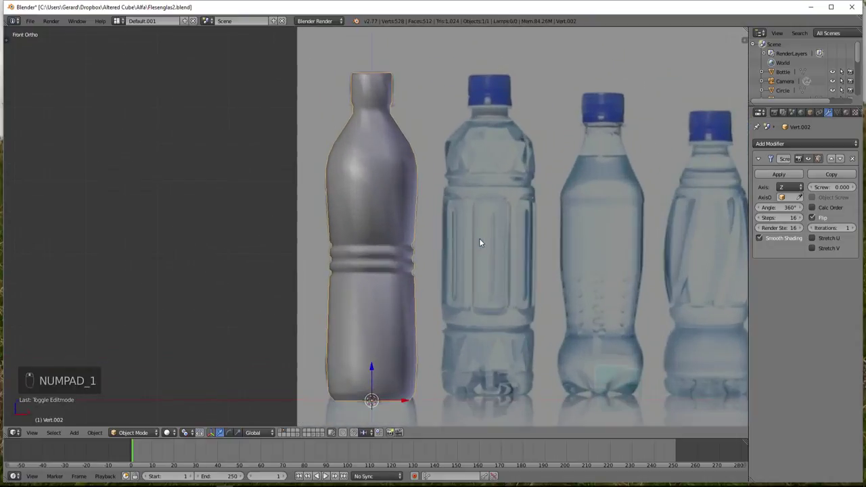
middle_click(483, 242)
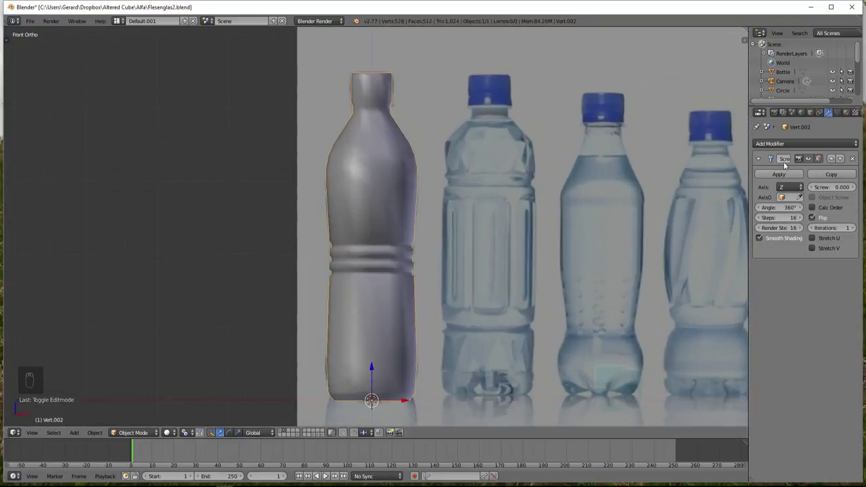
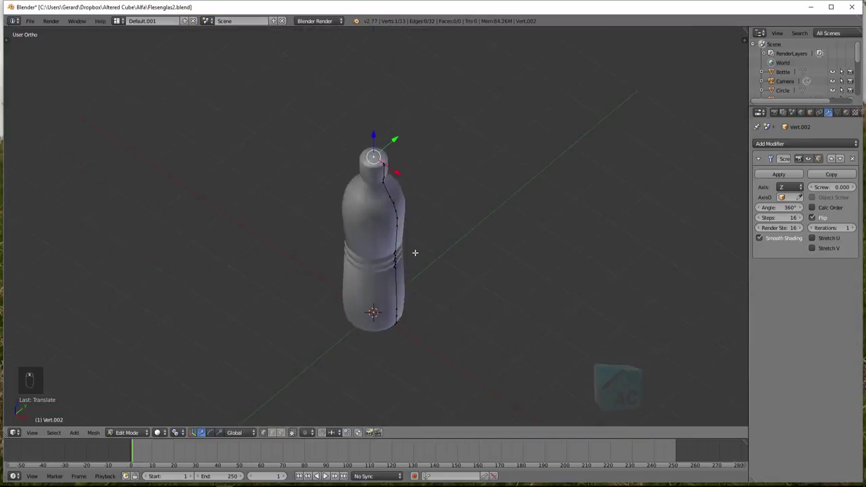
key(KP_1)
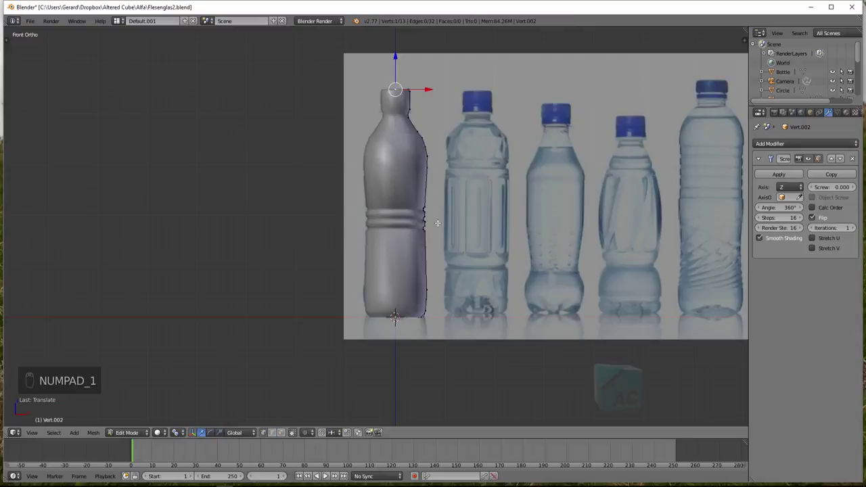
key(Tab)
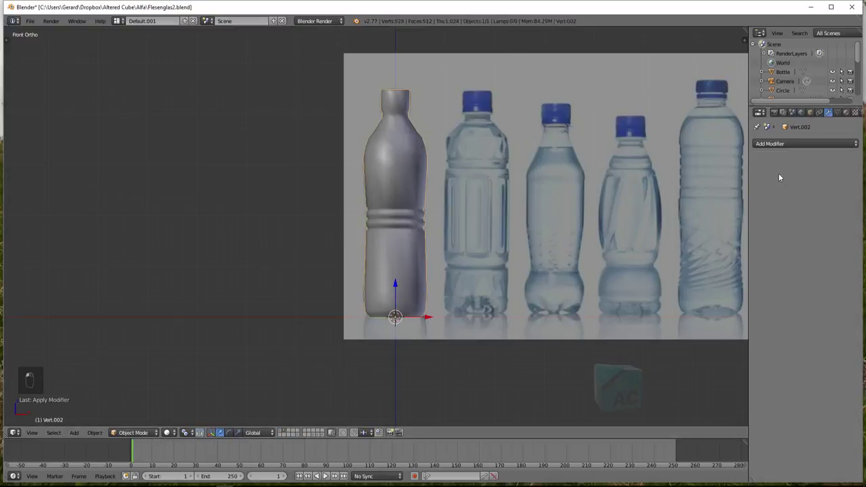
Enter Edit Mode on the applied 528-vertex bottle mesh near the ridged rings
key(Tab)
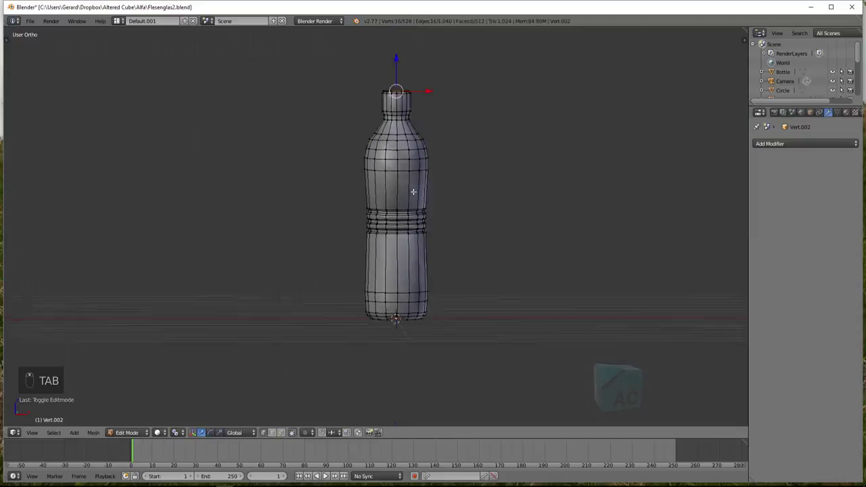
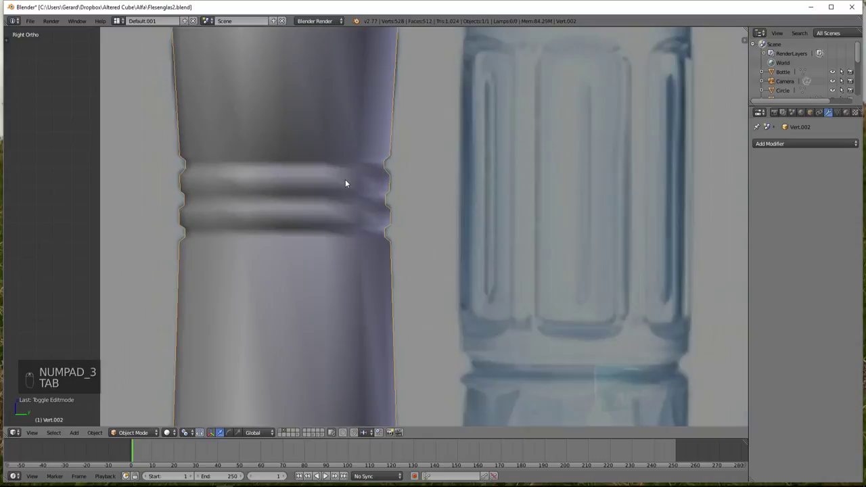
Insert supporting edge loops just above and below the ridged rings, slid tight to their edges
key(Tab)
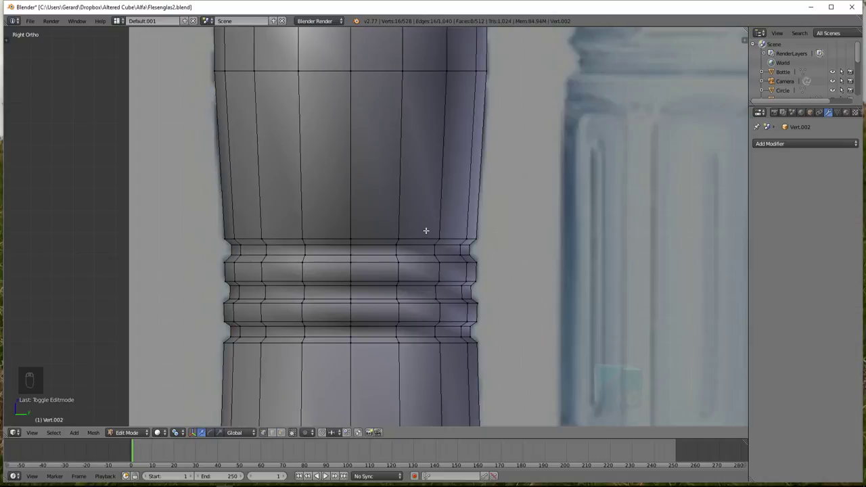
key(ctrl+r)
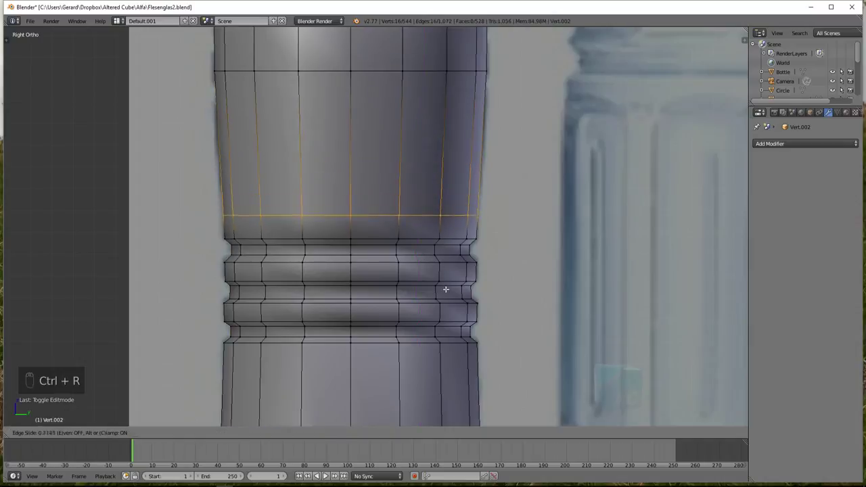
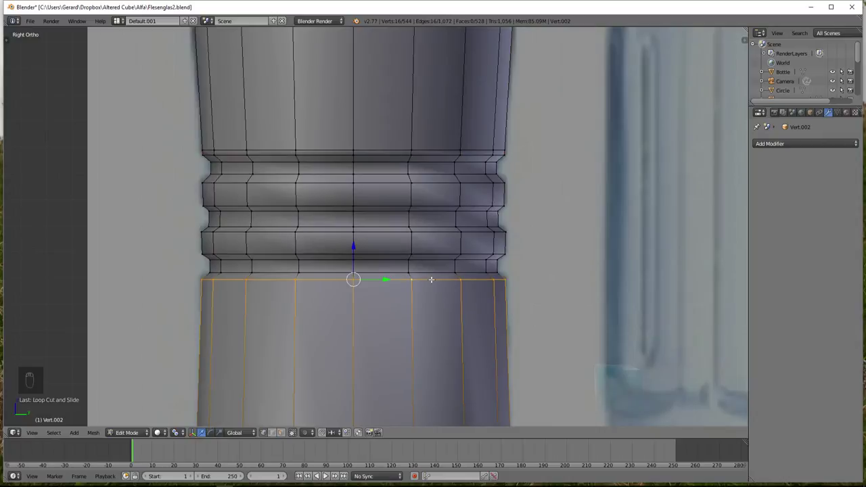
key(ctrl+b)
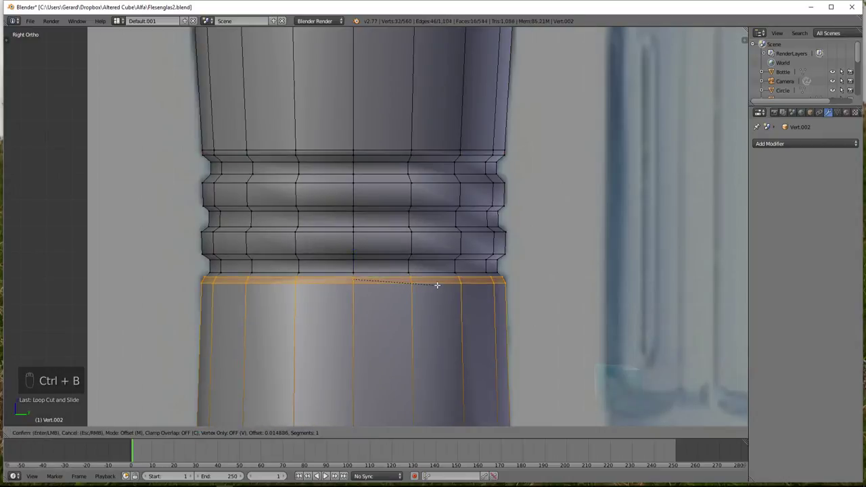
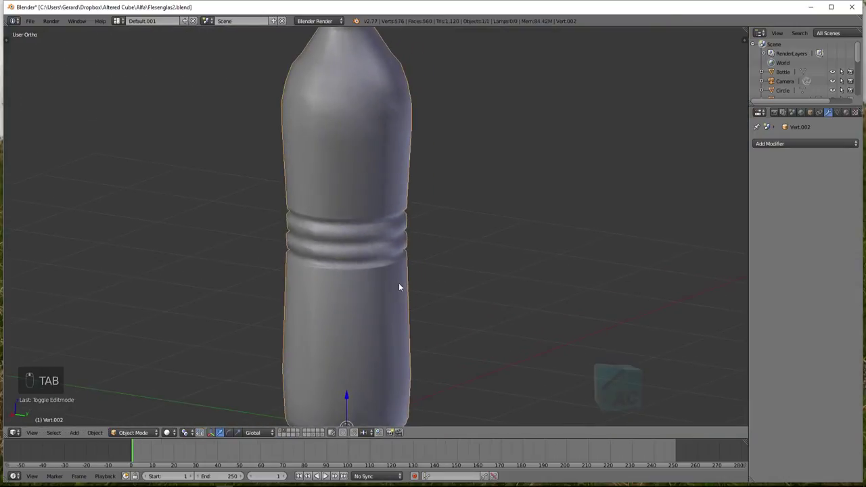
Bevel the four ring edge loops into extra loops so the grooves stay crisp, then end editing
key(KP_1)
key(Tab)
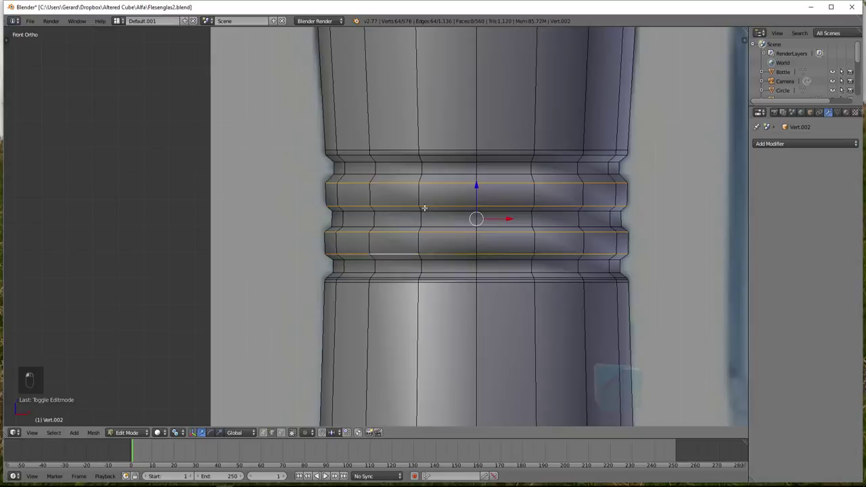
key(ctrl+b)
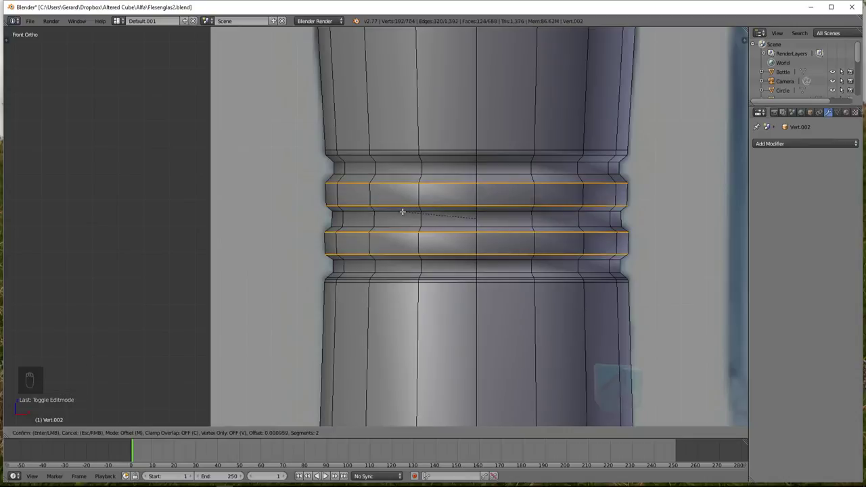
key(Tab)
drag(463, 197, 431, 213)
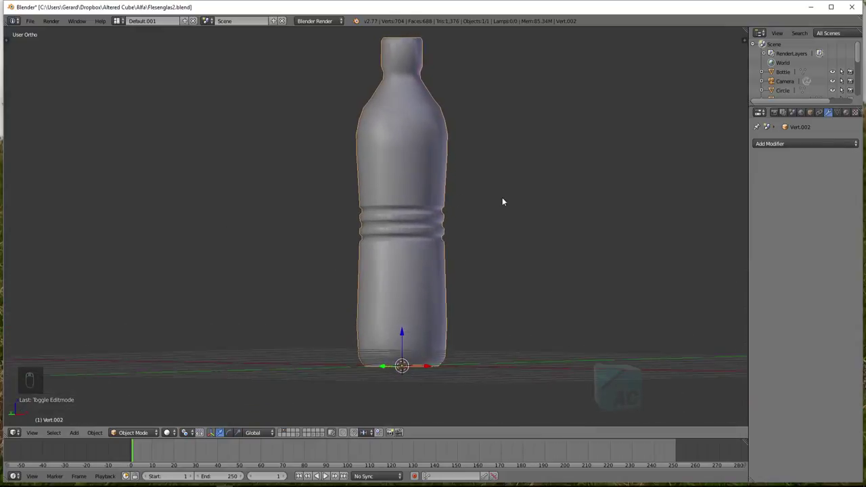
Bevel and scale the edge loop where the cap meets the neck to tighten that ring
key(KP_1)
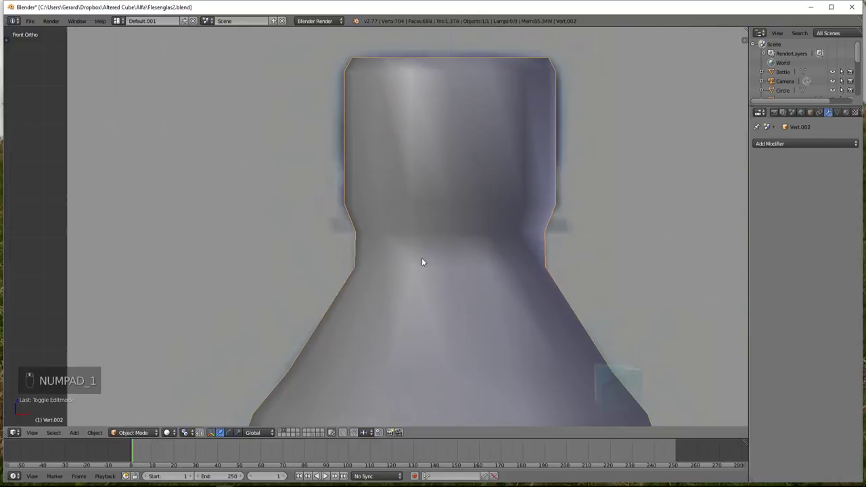
key(Tab)
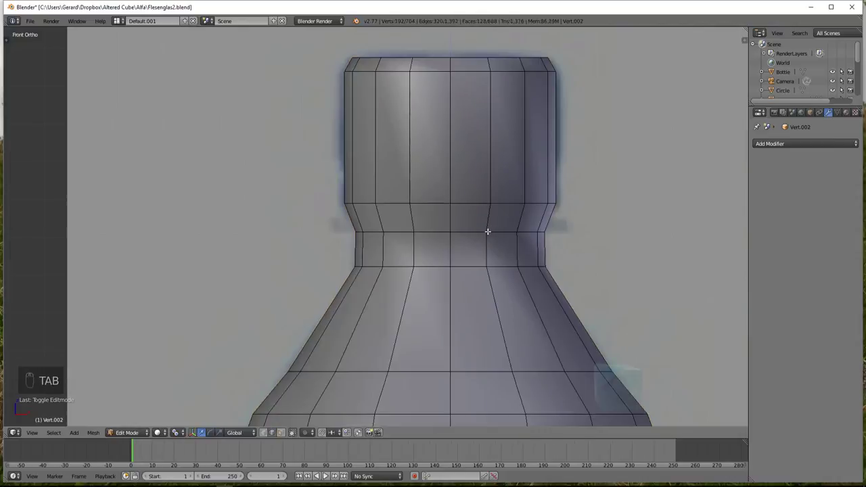
key(z)
key(z)
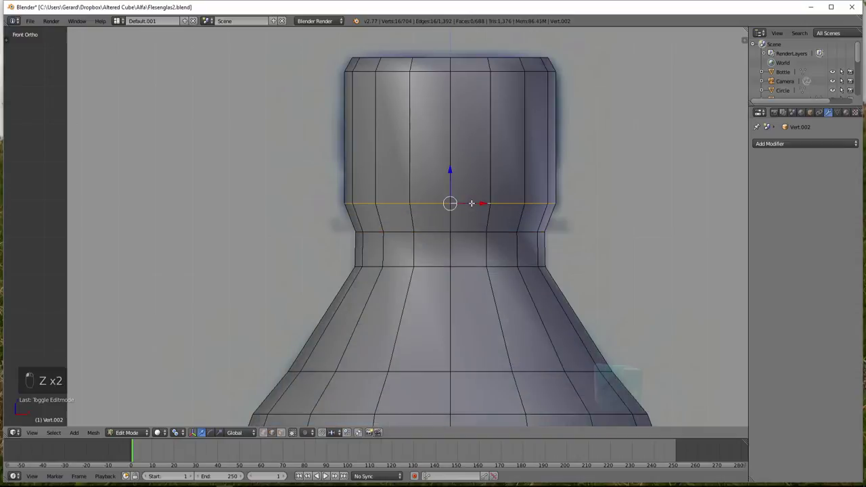
key(ctrl+b)
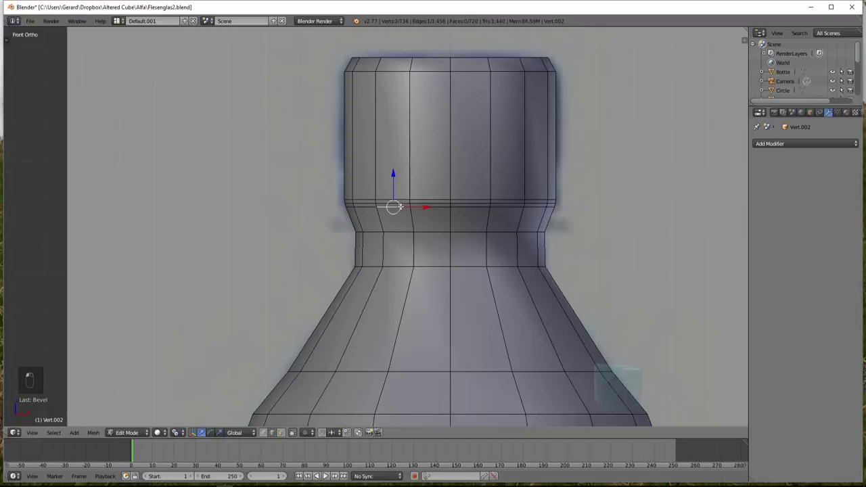
key(s)
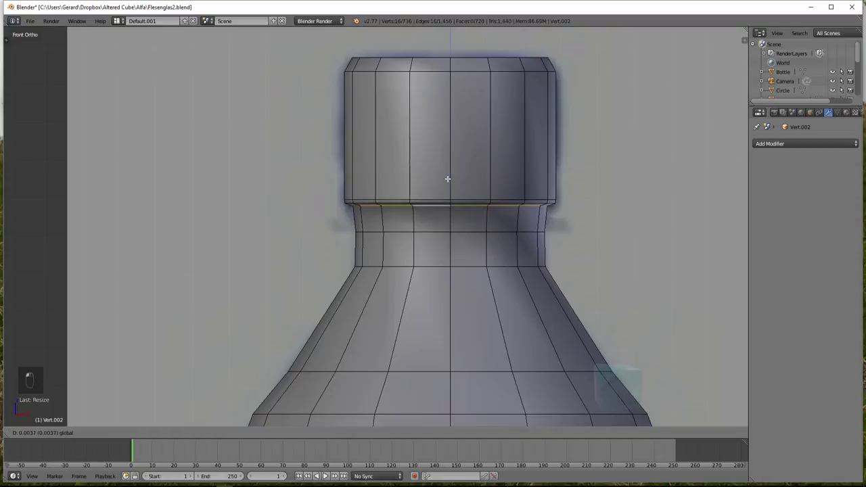
Leave mesh editing with the whole smooth bottle in view
key(Tab)
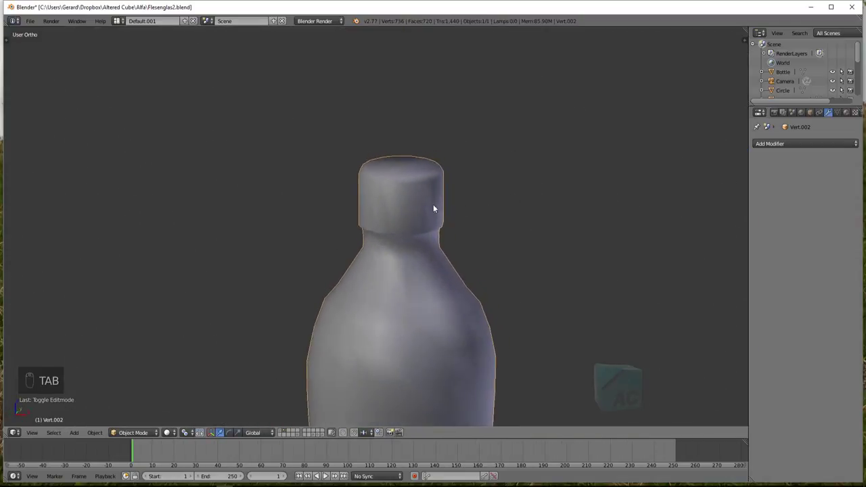
key(Tab)
key(Tab)
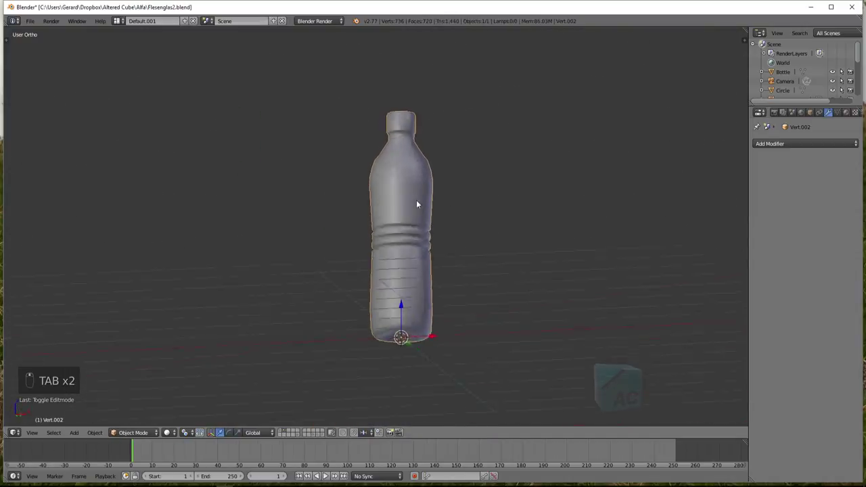
Merge the cap's top vertices At Last in wireframe and delete that vertex, leaving an open rim
key(Tab)
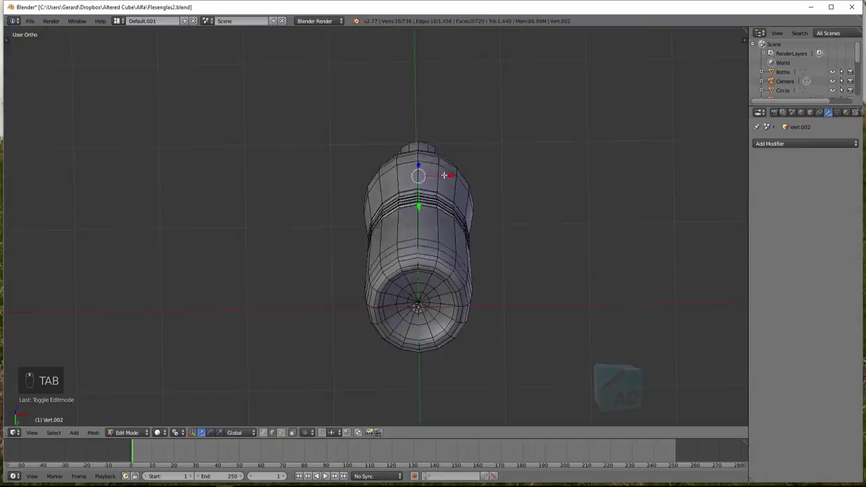
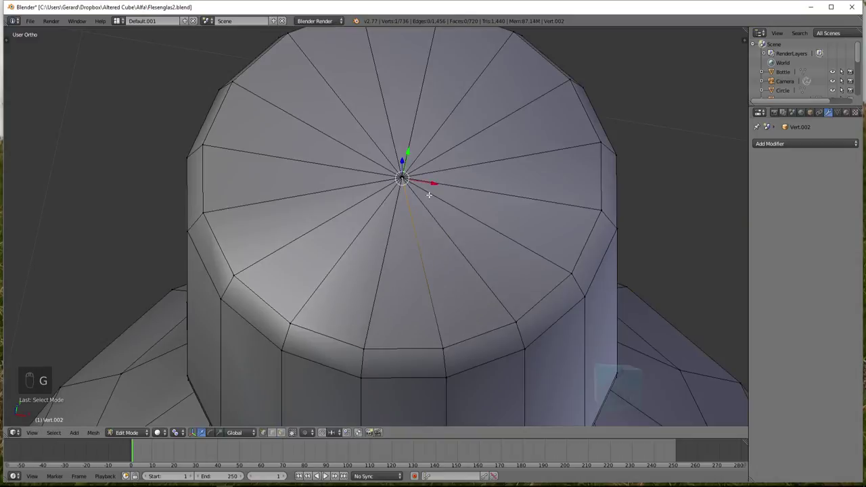
key(z)
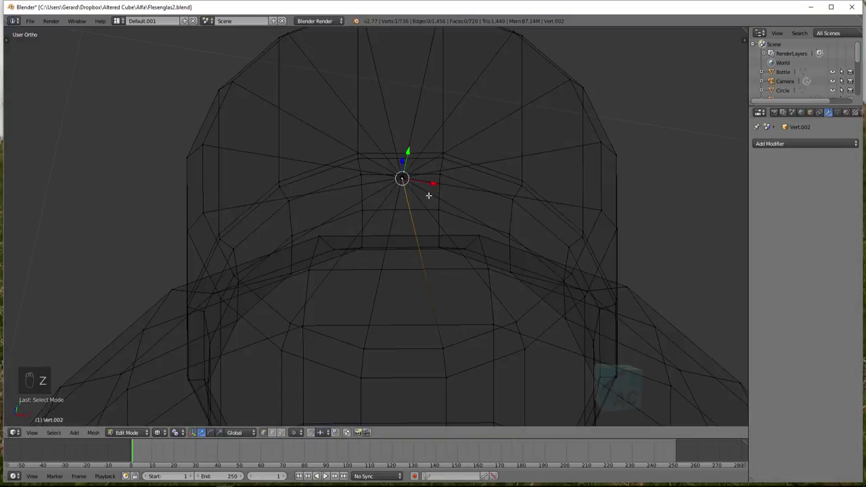
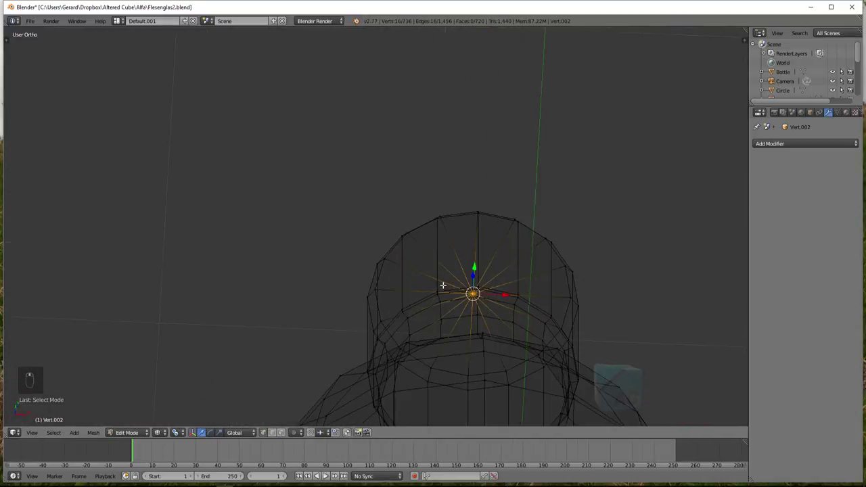
key(alt+m)
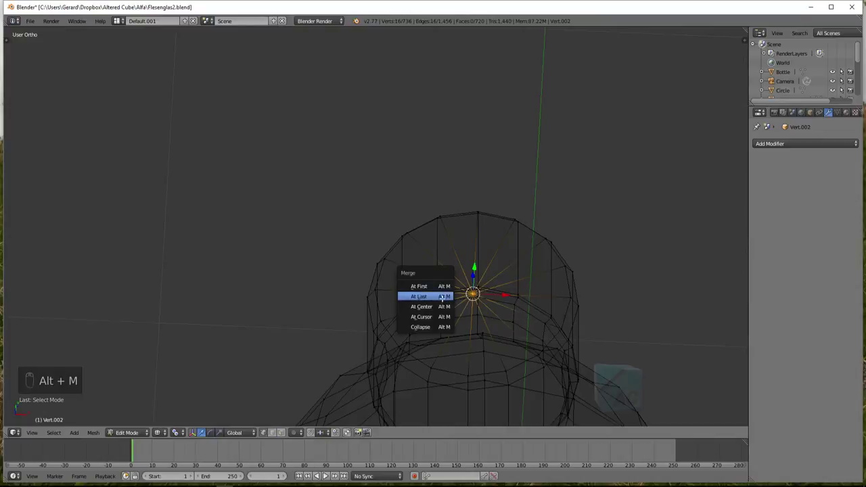
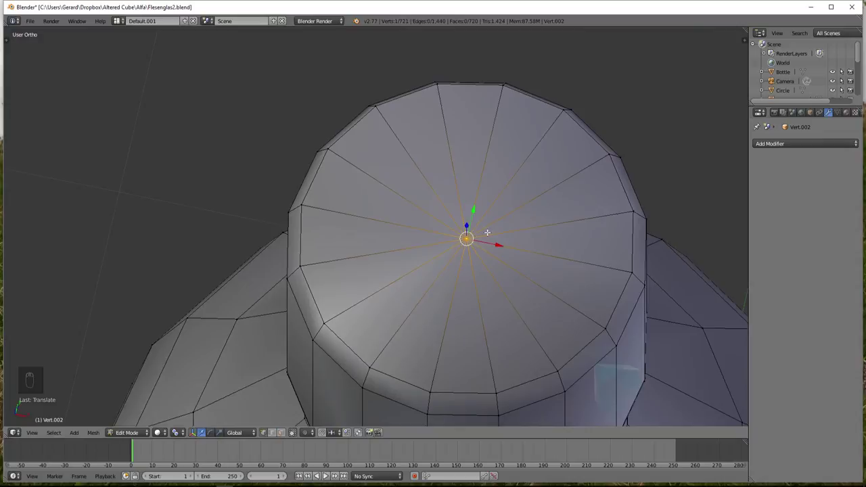
key(x)
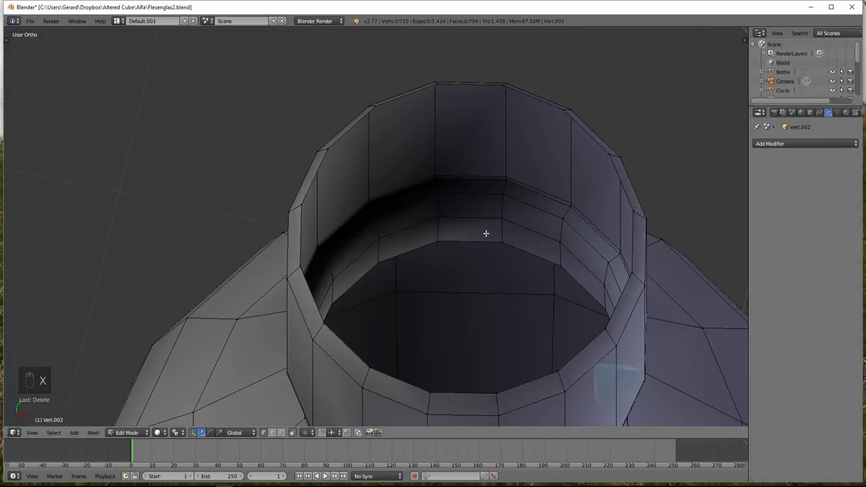
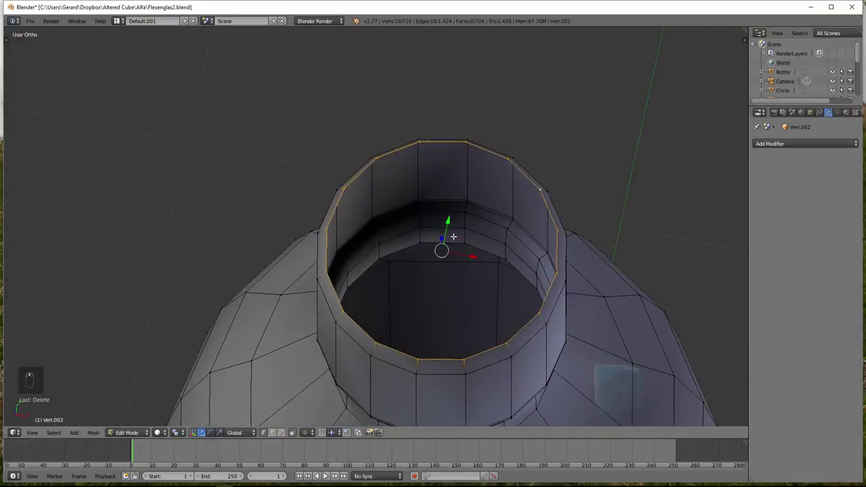
Grid Fill the selected 16-vertex cap rim loop via the face menu
key(ctrl+f)
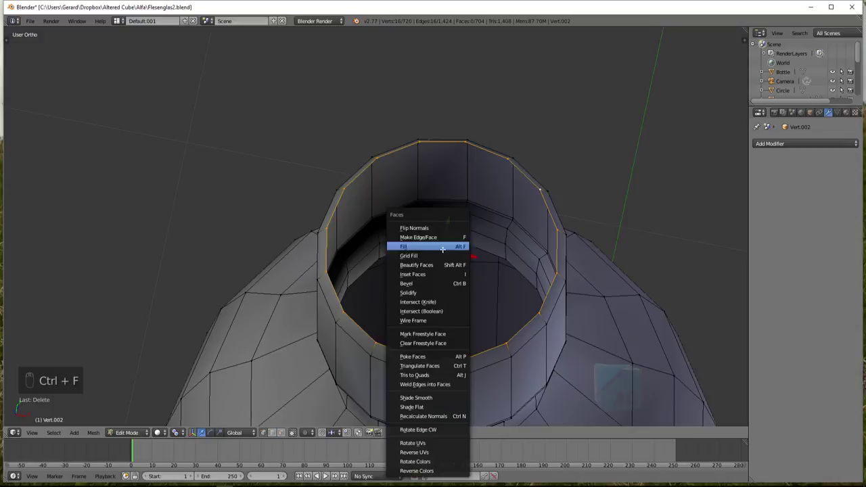
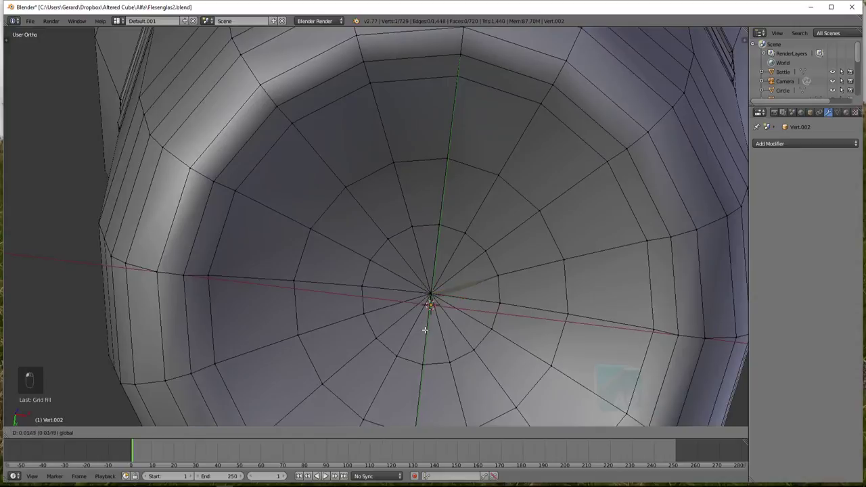
In wireframe, select and delete the pointed vertex fan at the bottom centre, then return to solid view
key(z)
key(c)
key(b)
key(c)
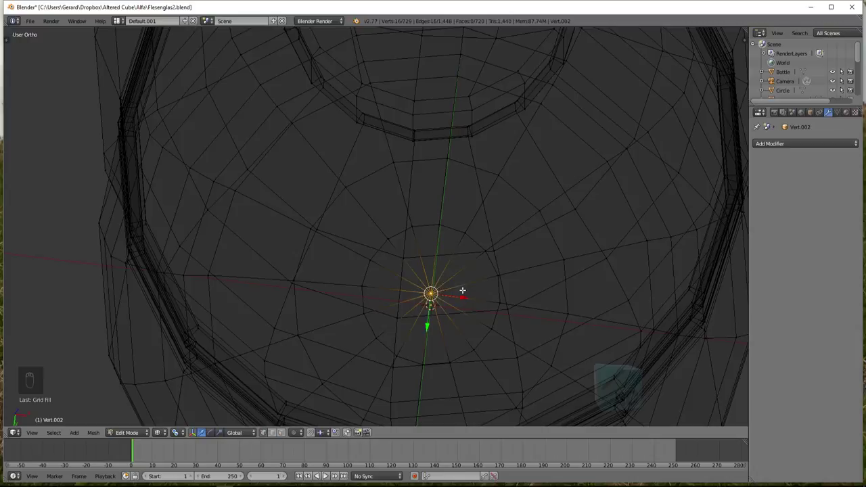
key(x)
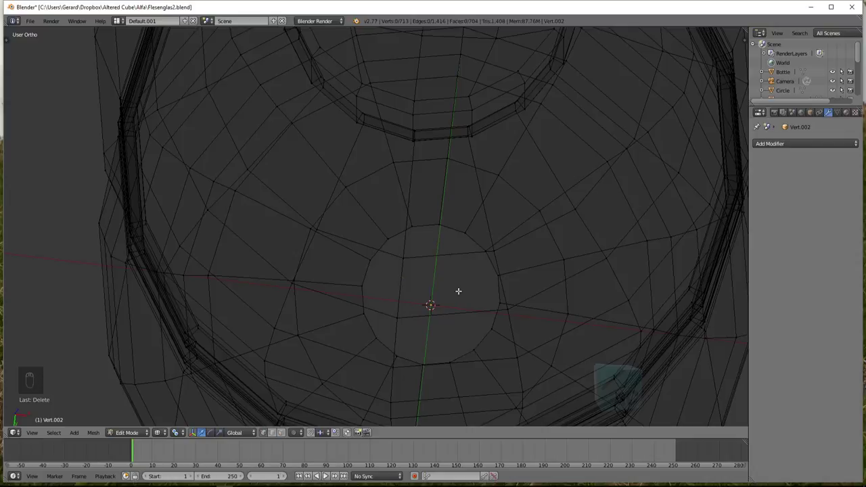
key(z)
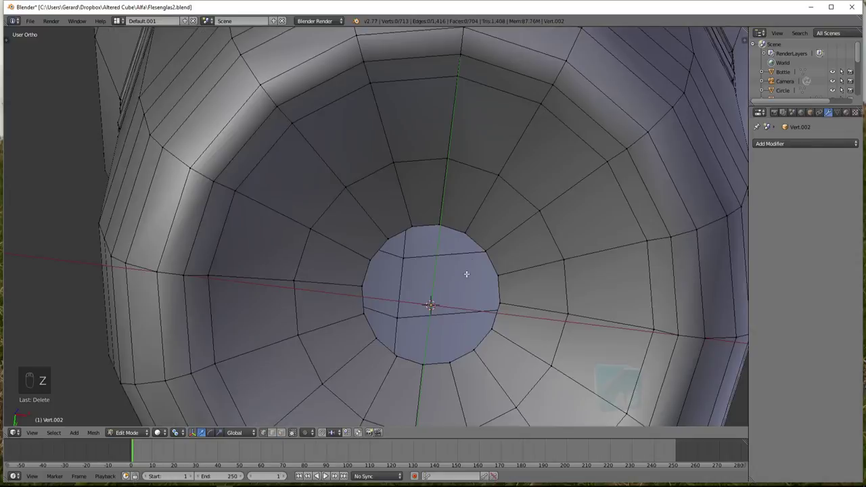
Grid Fill the bottom hole and leave Edit Mode to view the smooth 720-face bottle
key(ctrl+f)
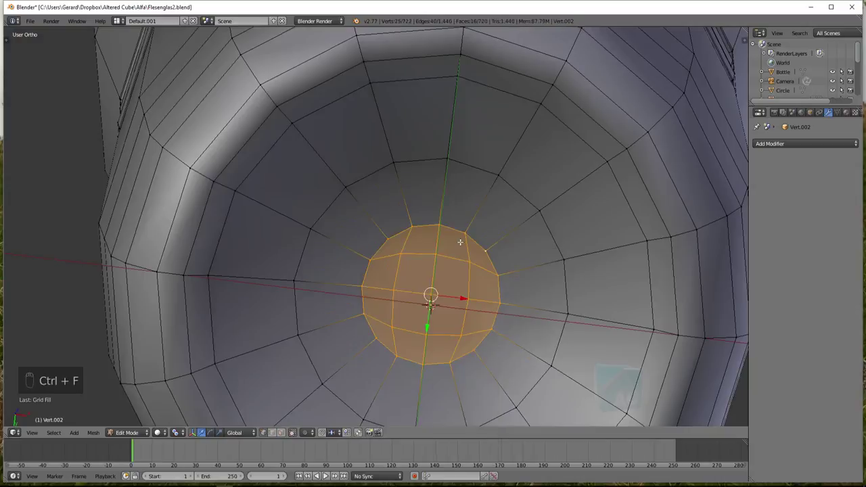
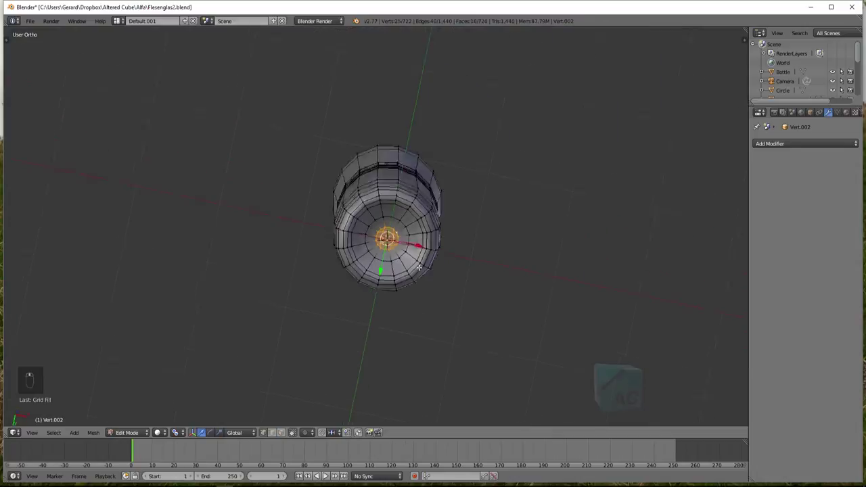
key(Tab)
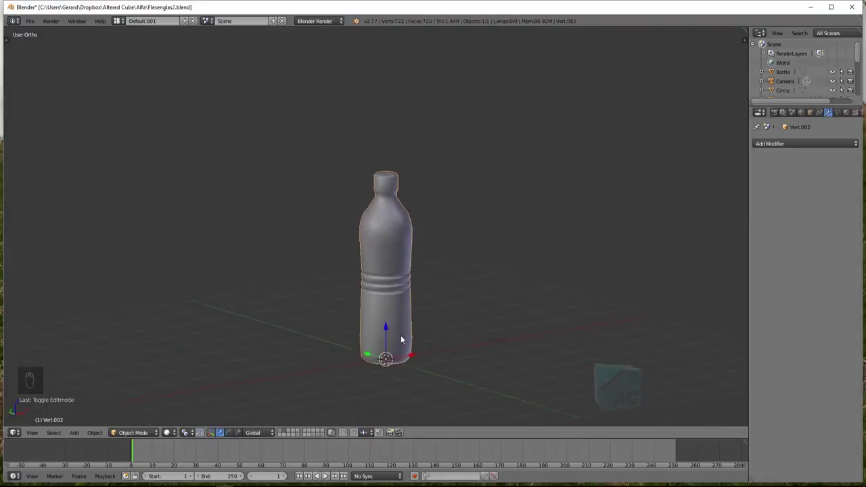
middle_click(466, 310)
key(KP_1)
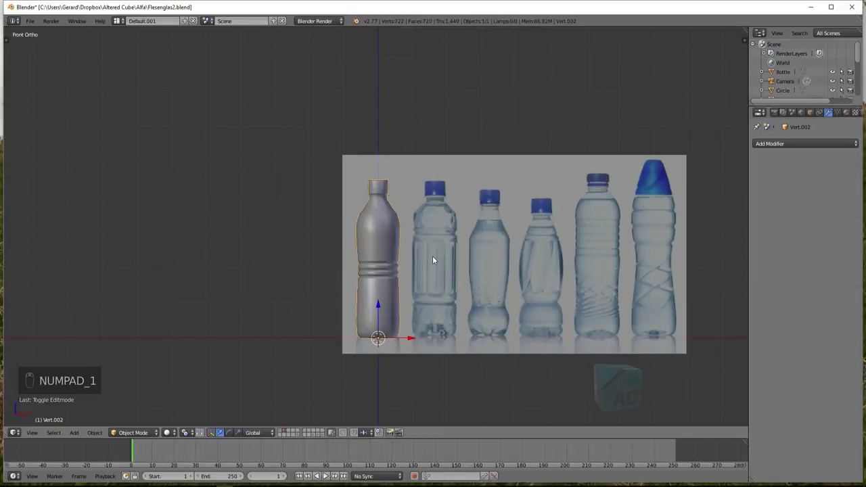
drag(411, 231, 447, 343)
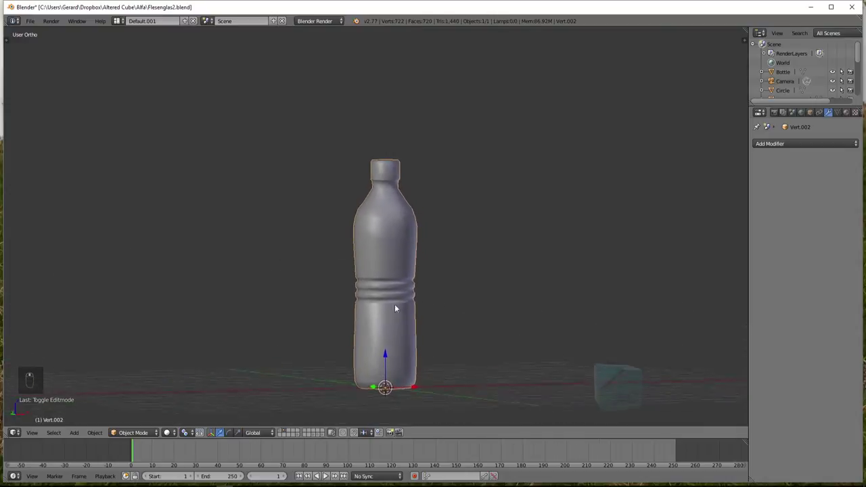
drag(372, 306, 424, 289)
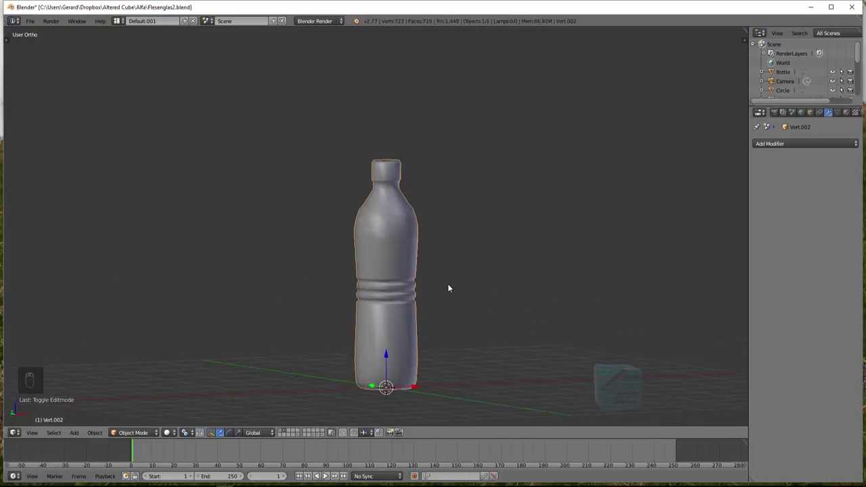
key(KP_1)
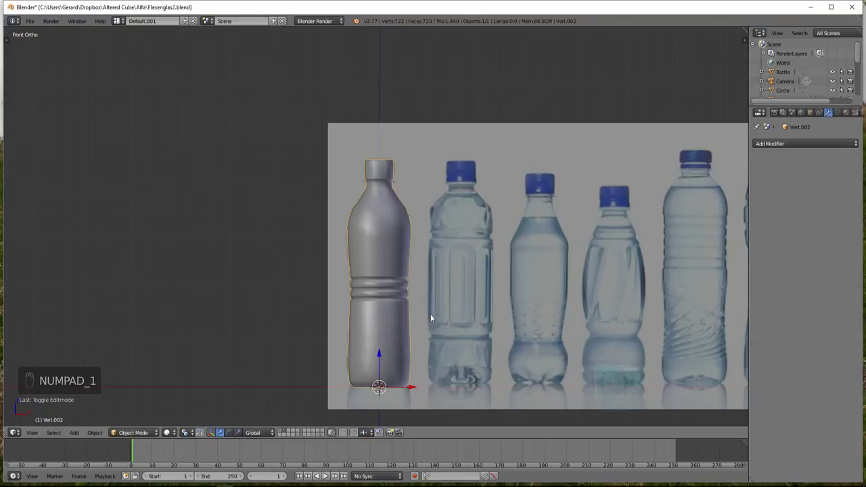
middle_click(392, 348)
key(z)
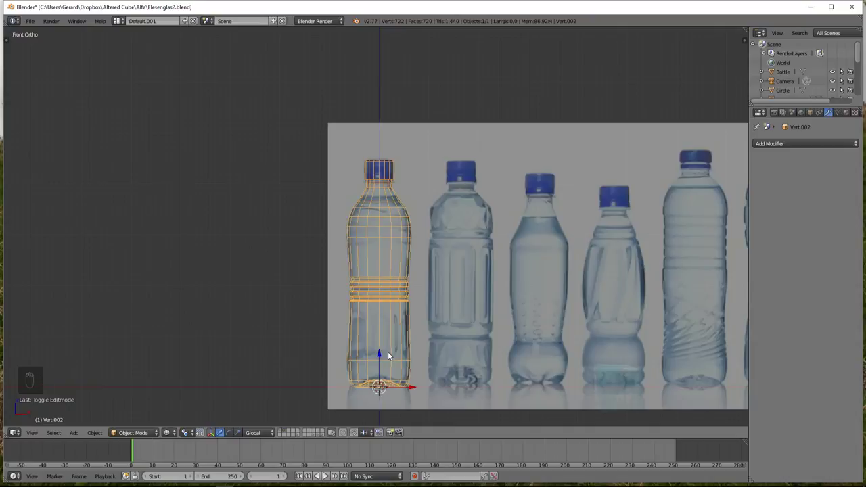
drag(449, 309, 451, 288)
key(z)
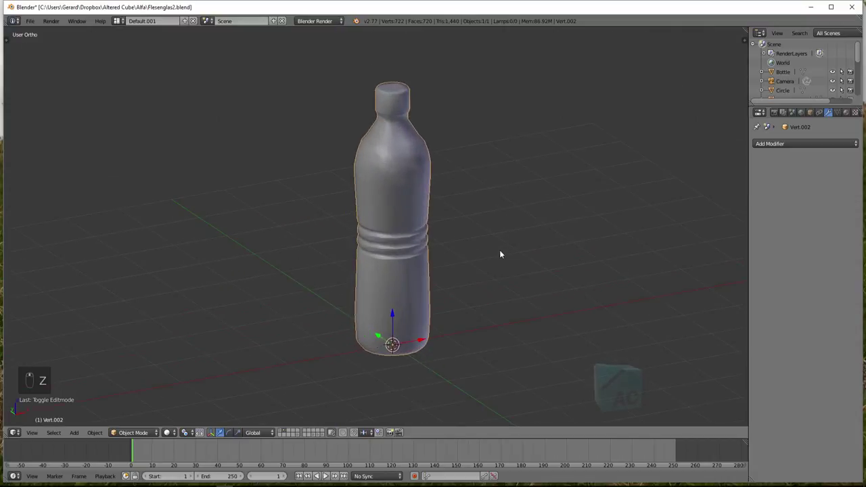
key(KP_5)
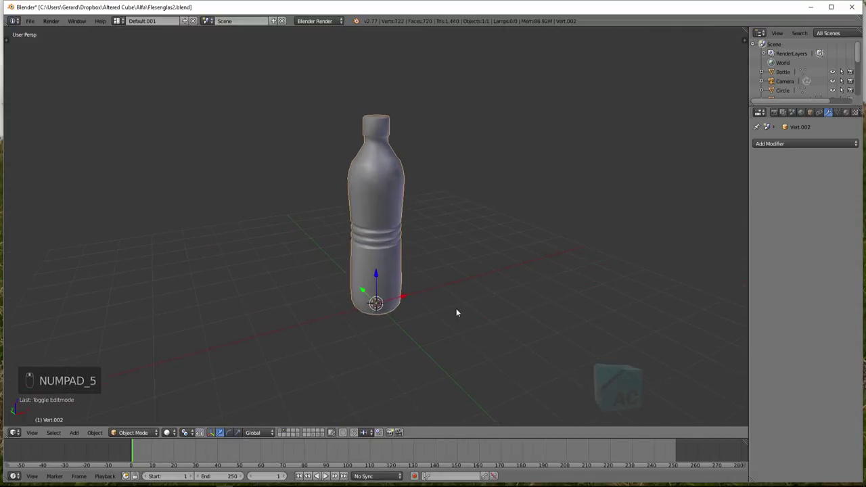